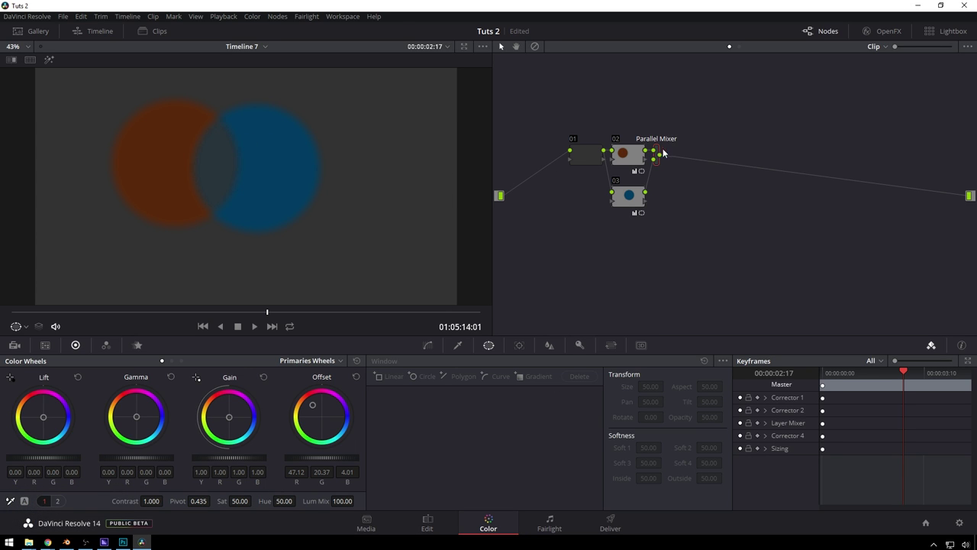
Select and delete the parallel tree's nodes, then bring up the node graph options to reset the grade.
left_click(663, 165)
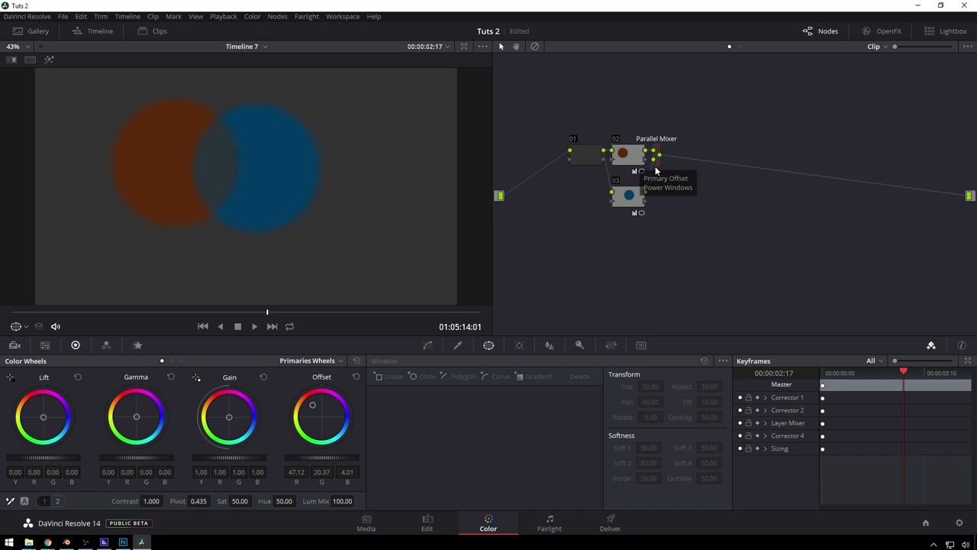
left_click(630, 163)
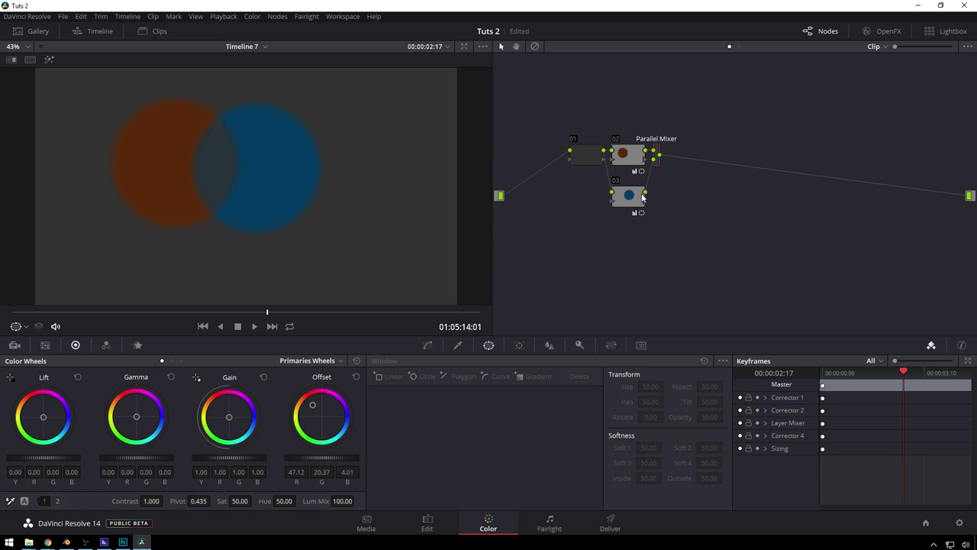
left_click(718, 235)
left_click(718, 235)
key("b")
left_click(701, 227)
right_click(677, 216)
Reset the grade to one empty node and switch to the parallel version of the circles grade.
left_click(693, 222)
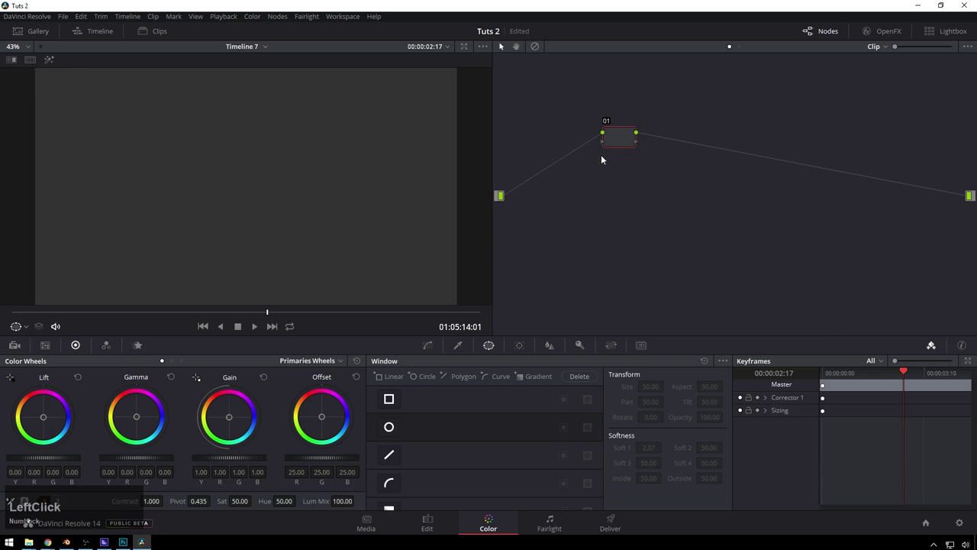
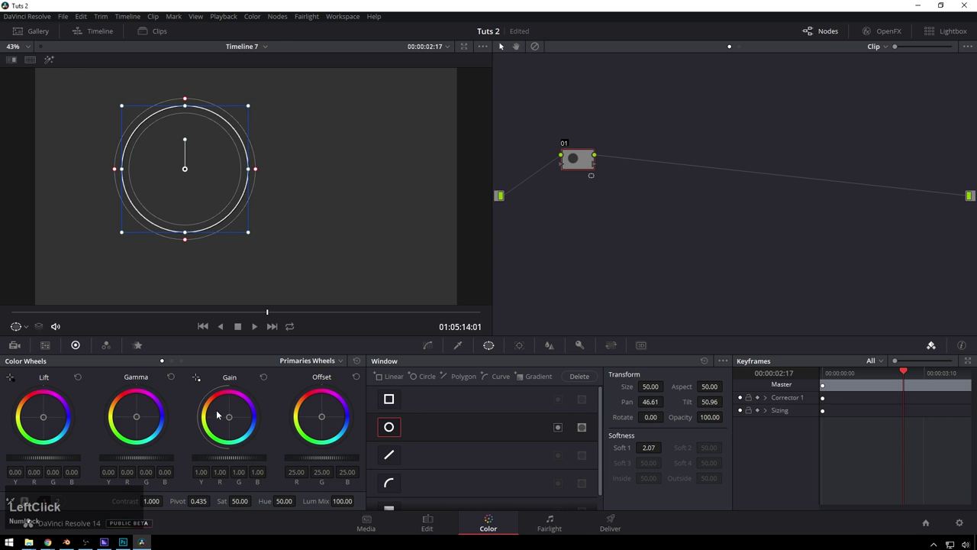
left_click(323, 418)
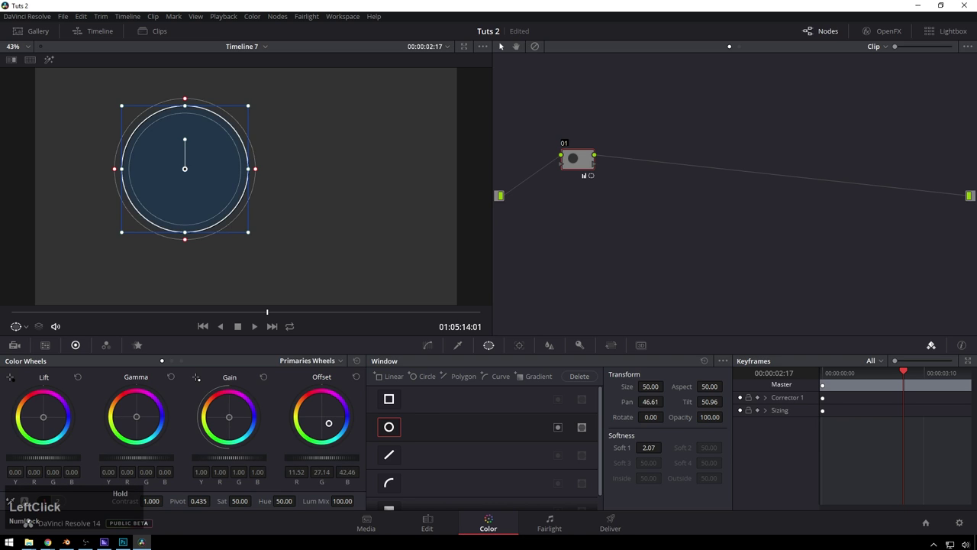
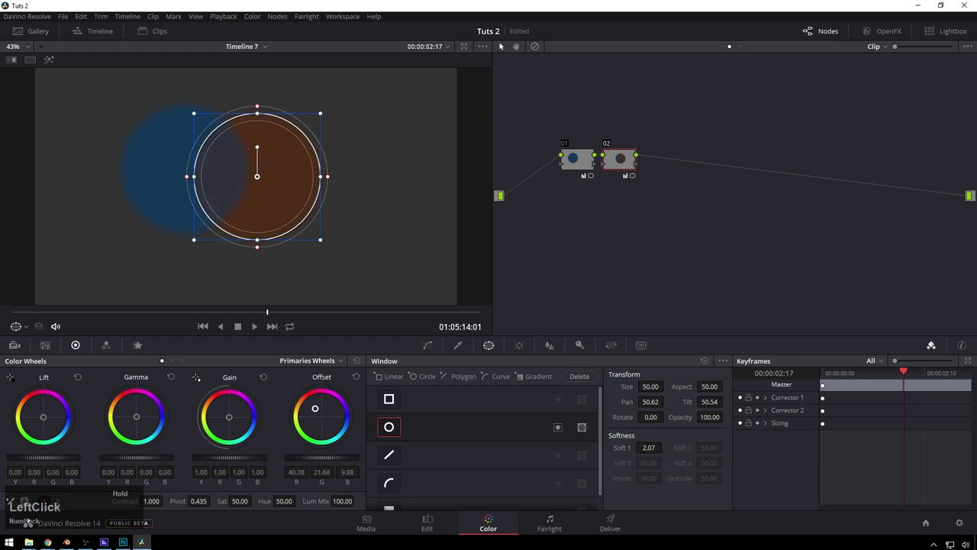
key("ctrl+b")
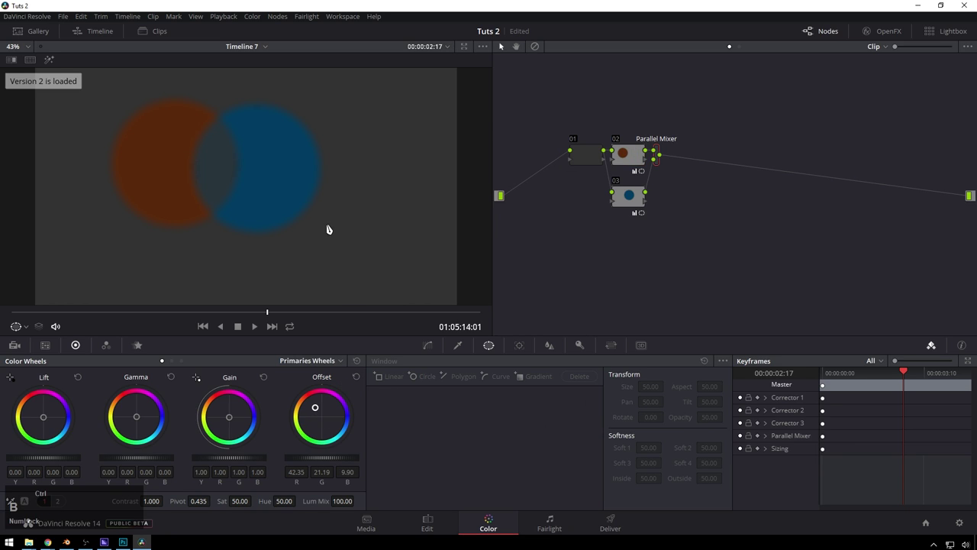
type("bbb")
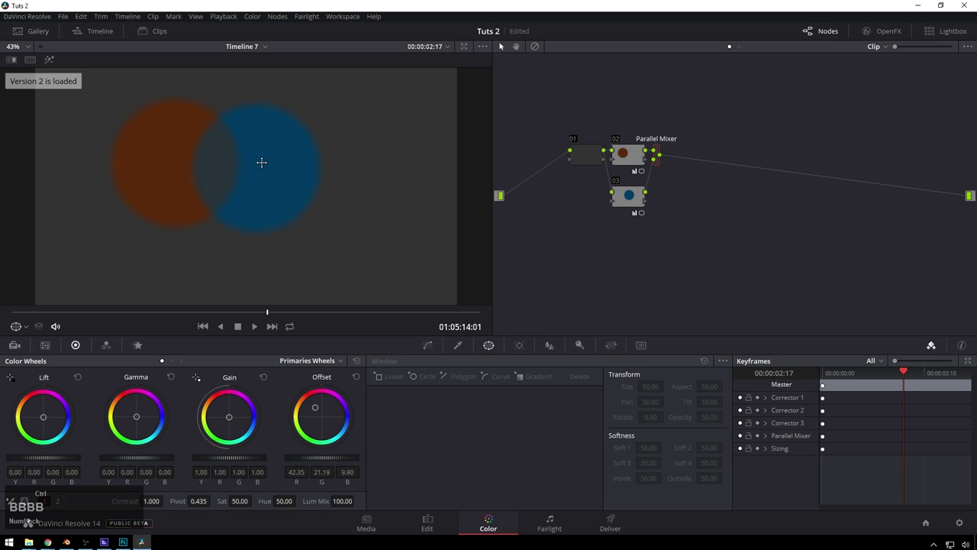
type("b")
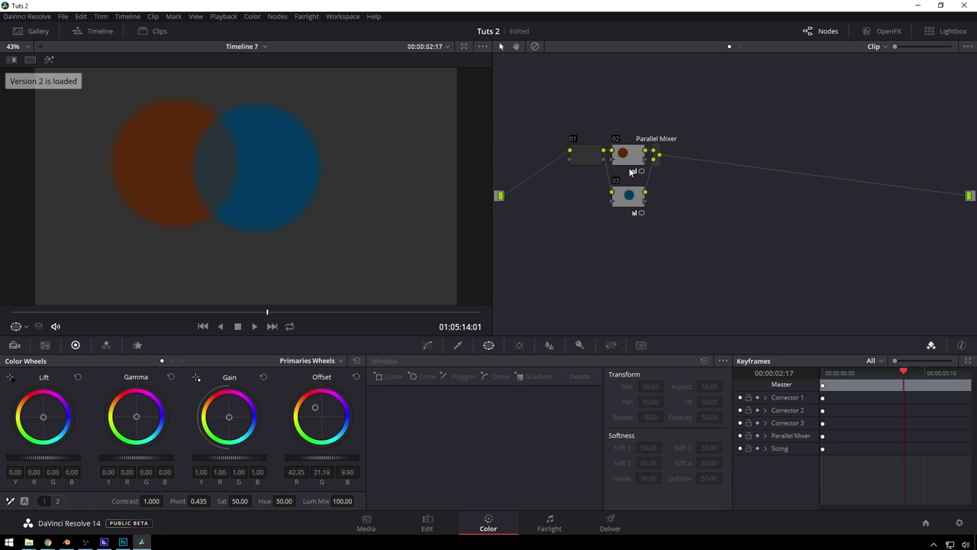
type("bb")
Flip back to the serial version for comparison, then settle on the parallel version.
key("ctrl+Num_Lock")
type("b")
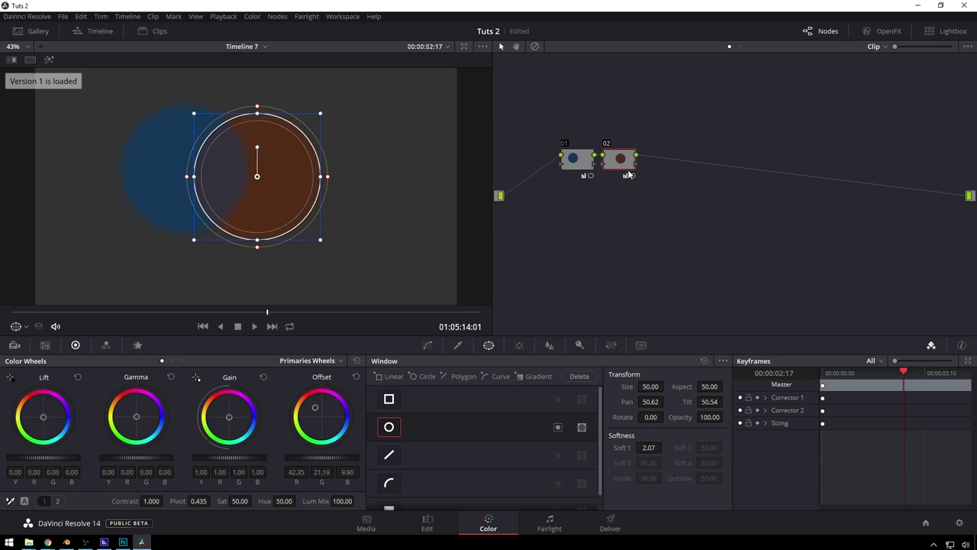
type("bbb")
key("ctrl+Num_Lock")
Move to the lake clip, scrub to a later frame and apply the House LUTs Log 'Make it normal' LUT to node 01.
type("b")
left_click(195, 331)
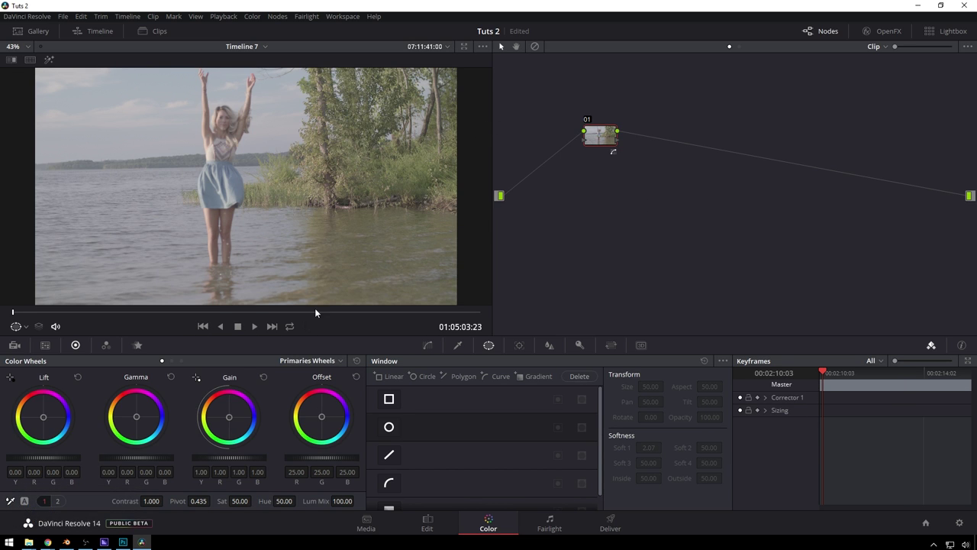
left_click(241, 317)
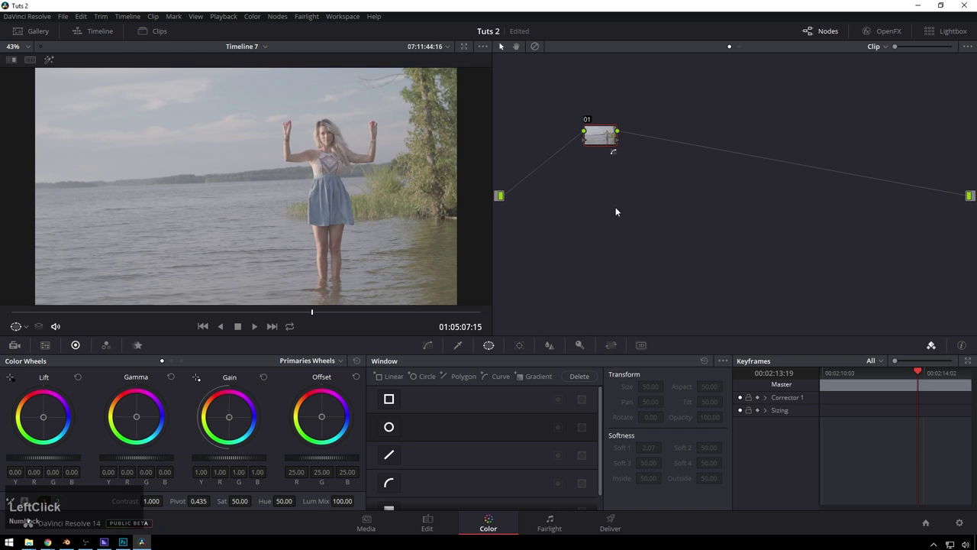
right_click(604, 148)
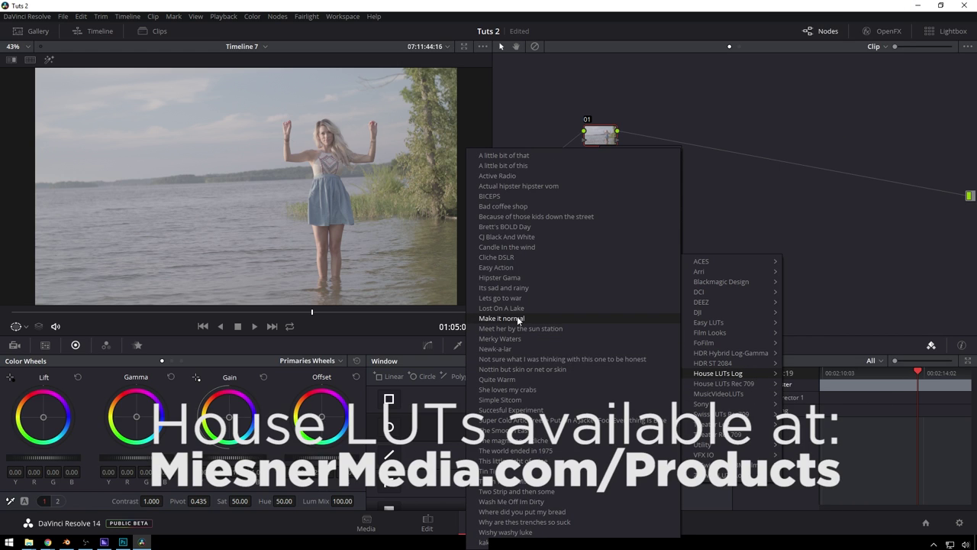
left_click(522, 320)
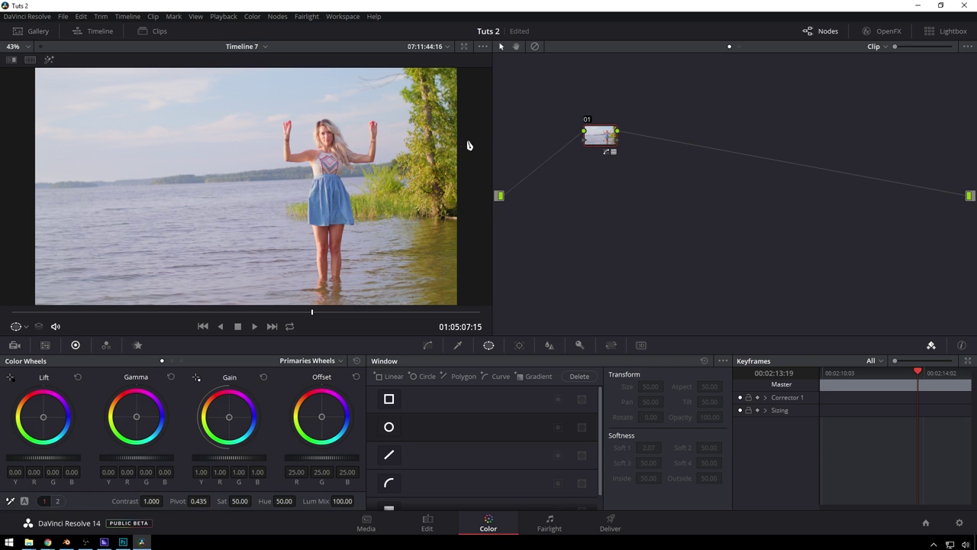
left_click(606, 147)
Add serial nodes 02 and 03 after the LUT, keying the greenery with the Qualifier and pushing its gain toward blue.
key("s")
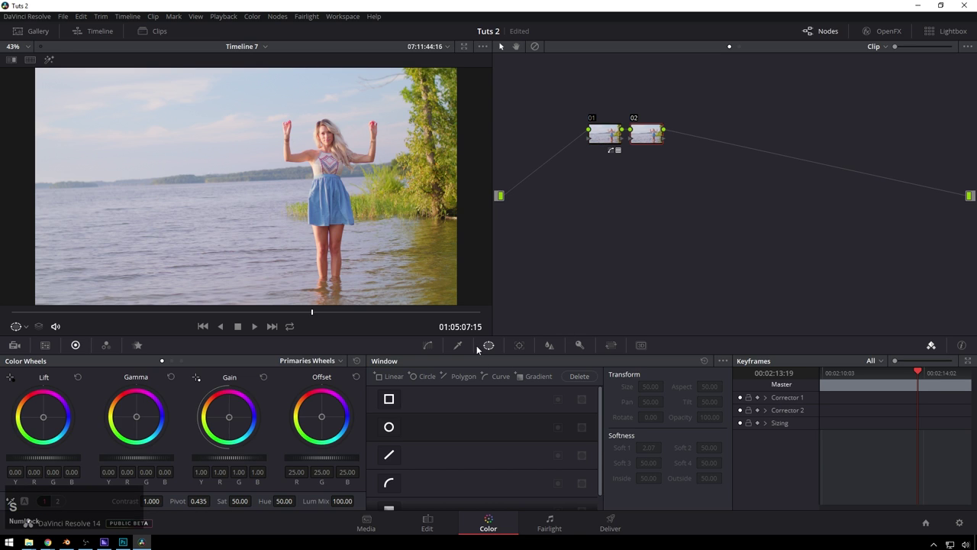
left_click(467, 347)
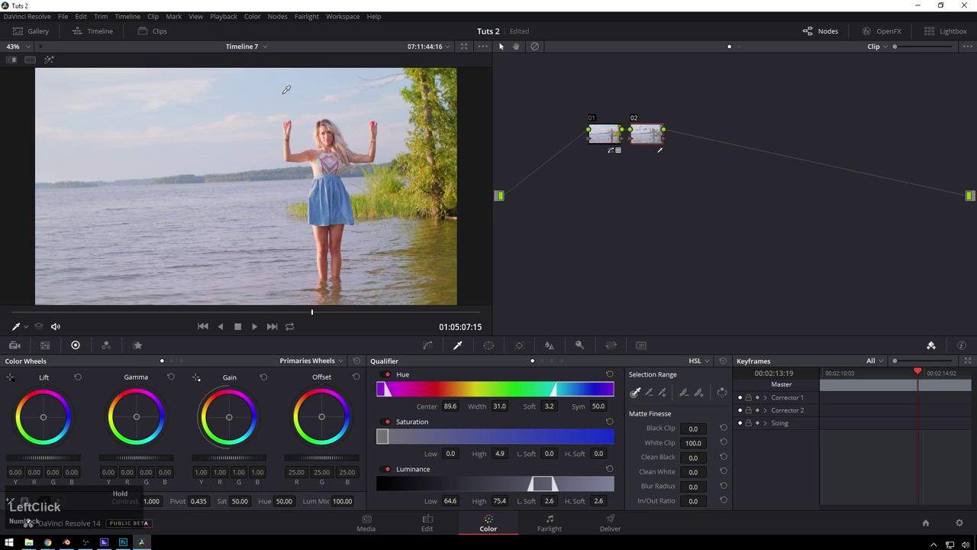
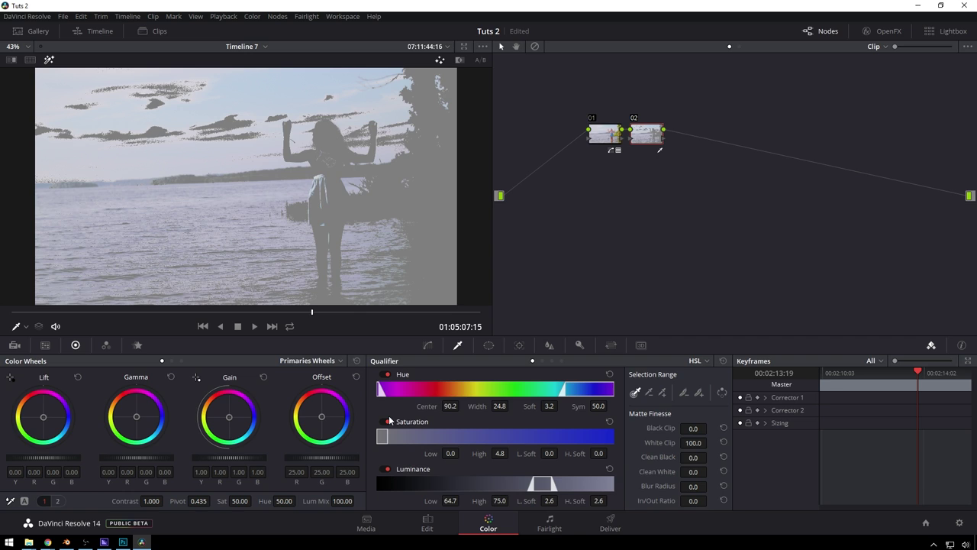
left_click(413, 383)
key("s")
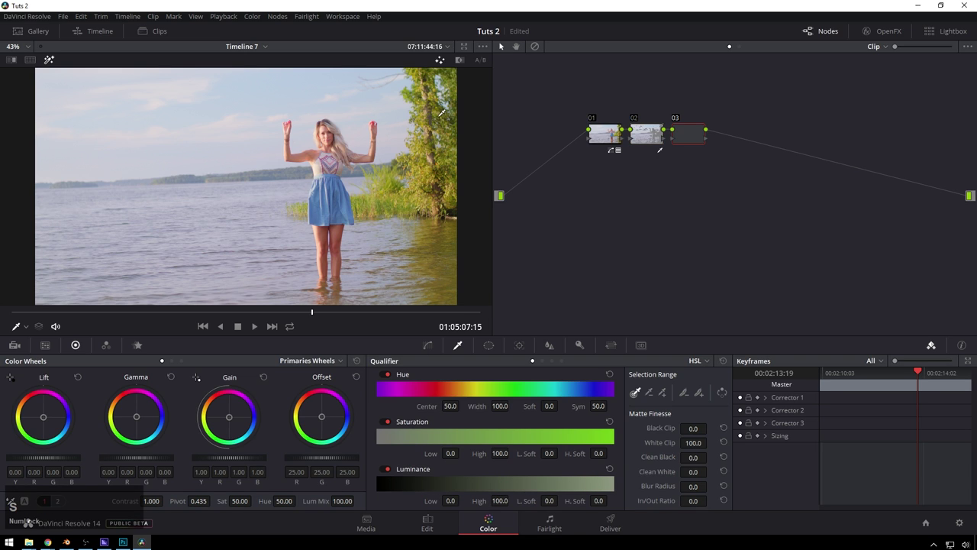
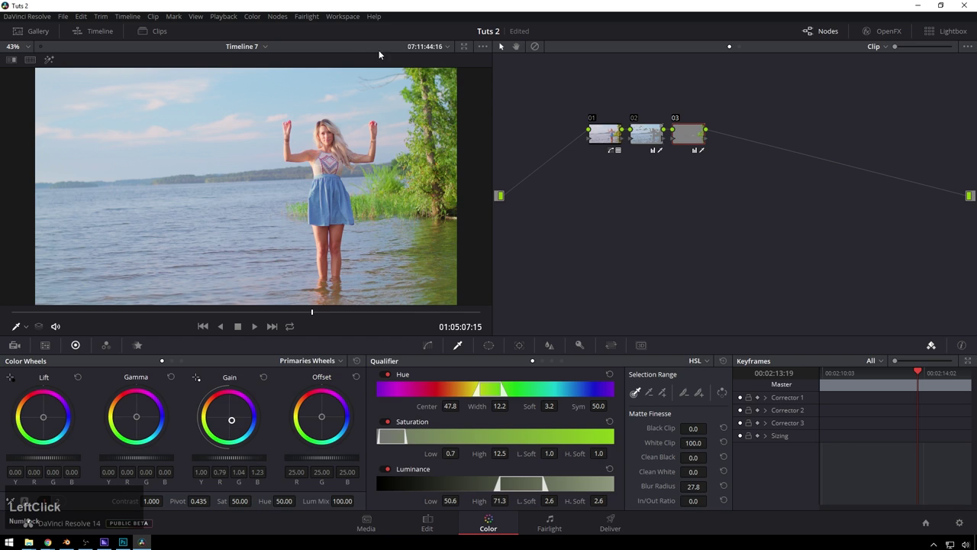
left_click(229, 418)
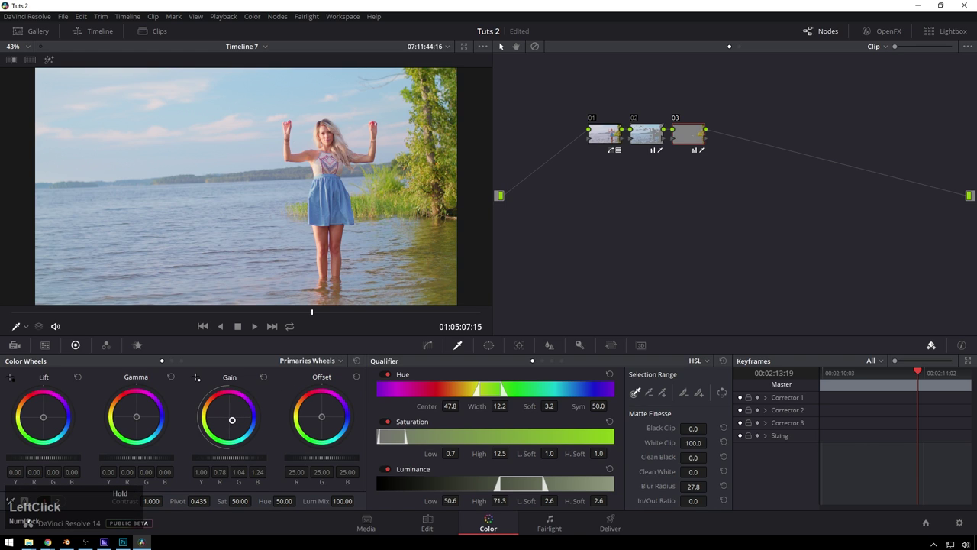
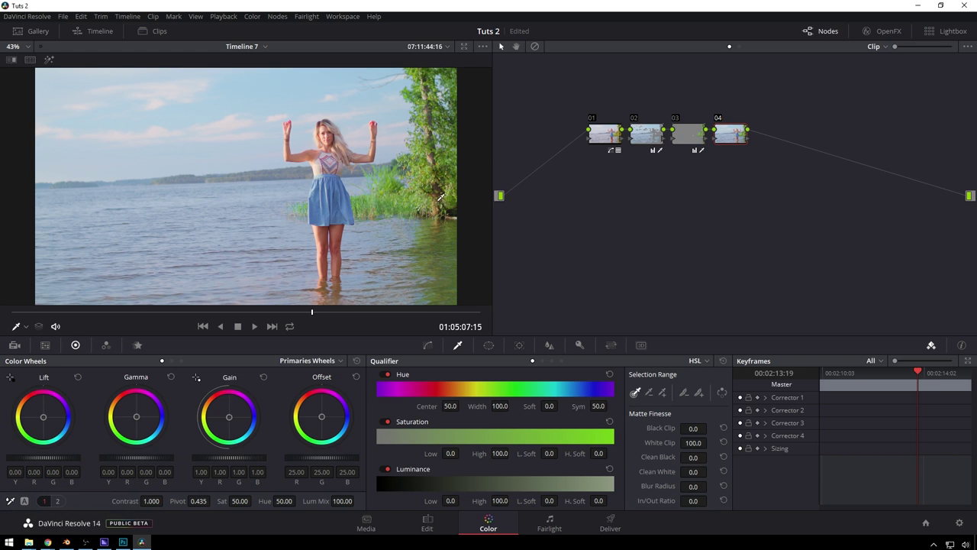
Add node 04 keyed to luminance below 64.4 with H.Soft 10.4, lower its Sat to about 31.6, then inspect node 02's qualifier.
key("s")
left_click(746, 137)
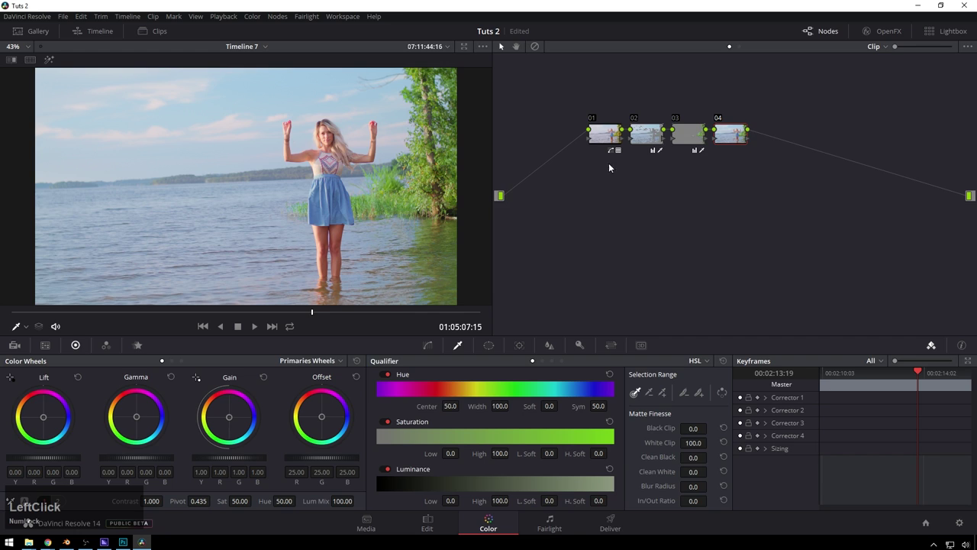
left_click(392, 424)
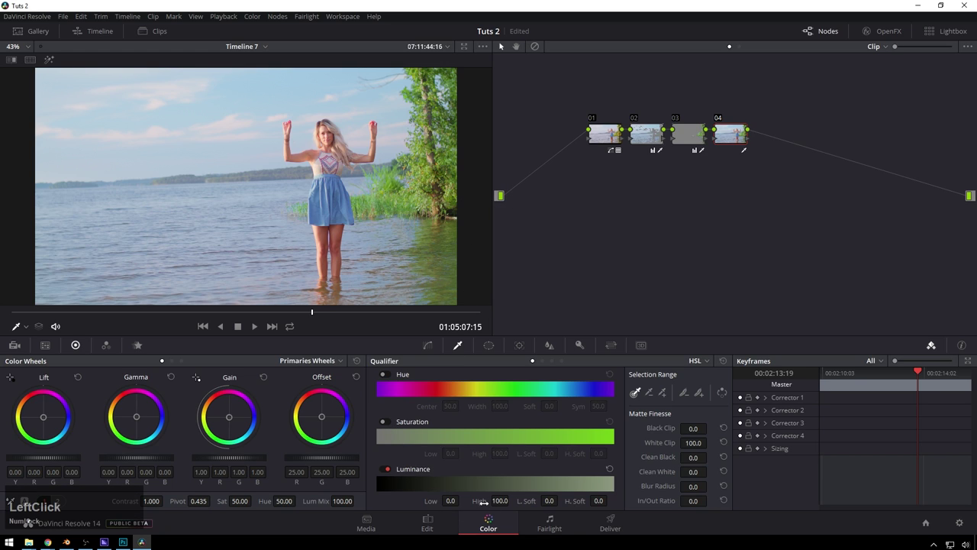
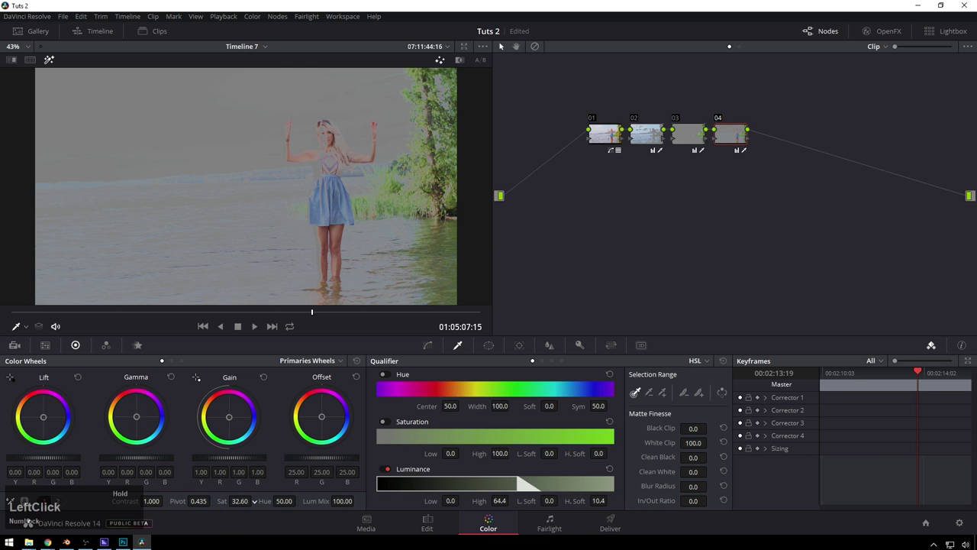
key("h")
left_click(654, 133)
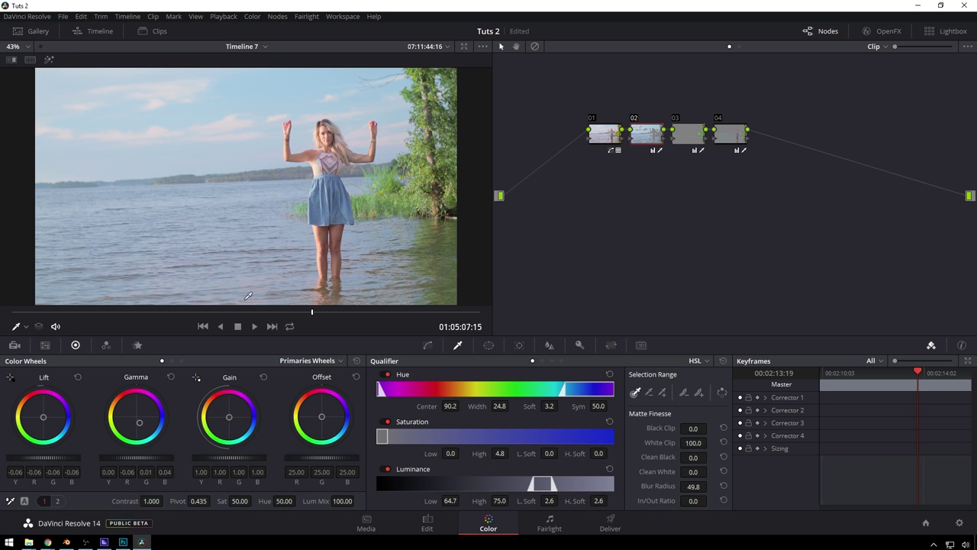
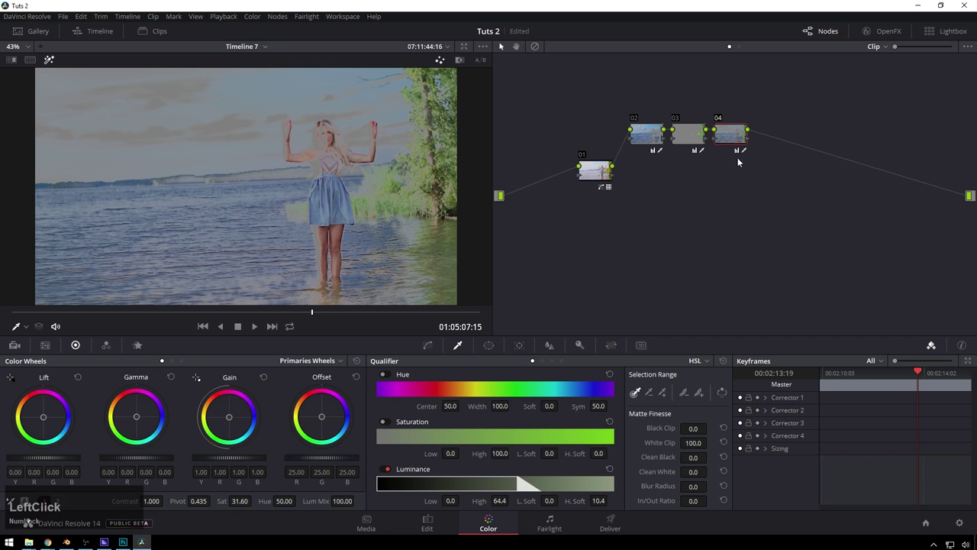
Add a Parallel Mixer to the lake graph and break the serial links between nodes 02, 03 and 04.
right_click(760, 149)
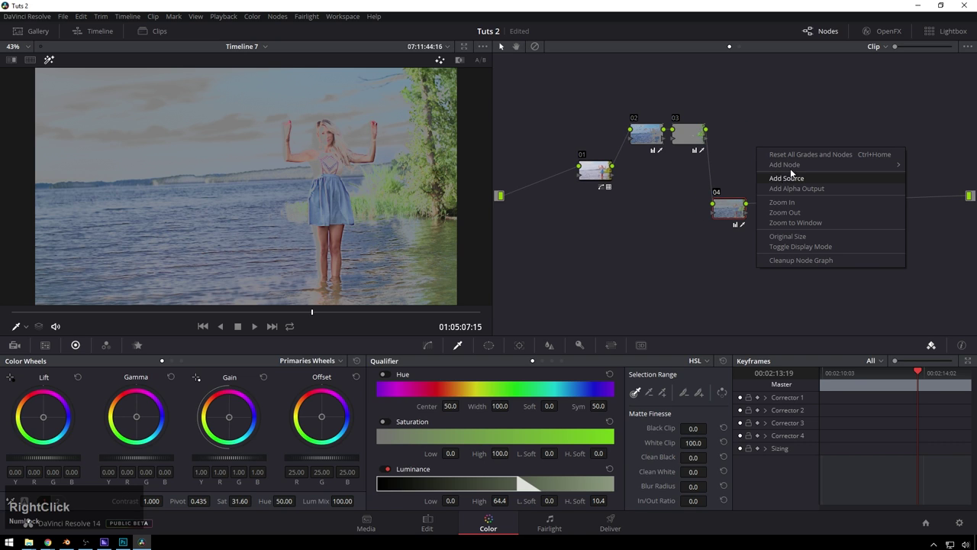
left_click(796, 170)
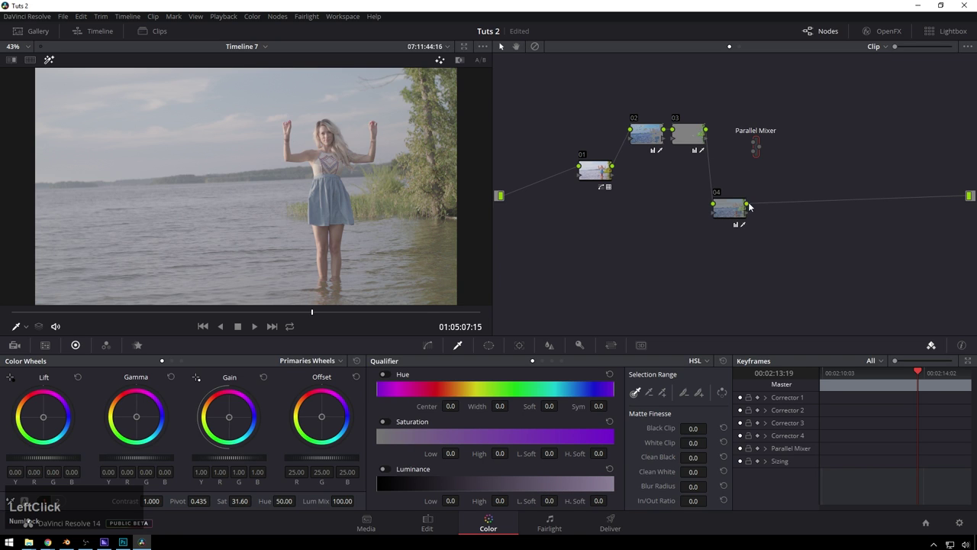
key("Delete")
left_click(762, 153)
right_click(762, 153)
left_click(792, 180)
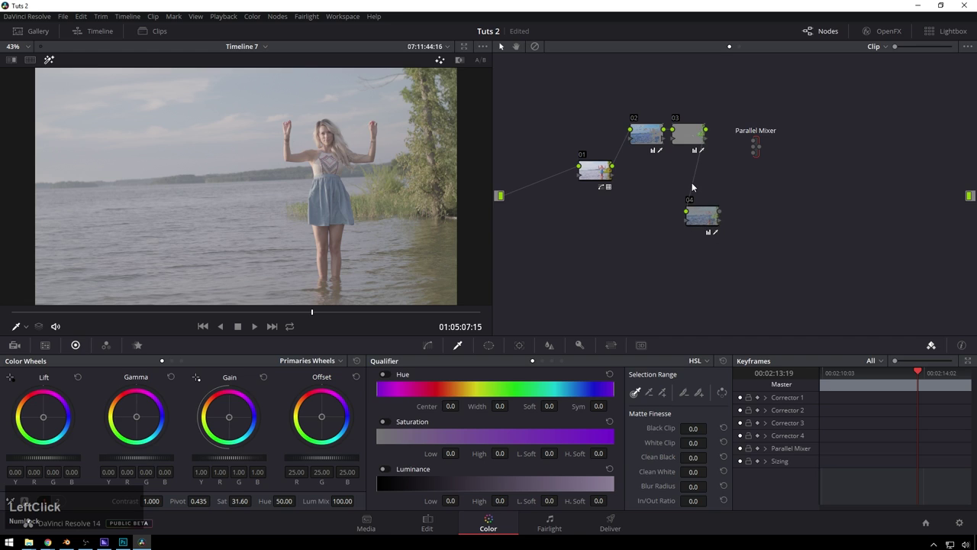
key("Delete")
left_click(692, 149)
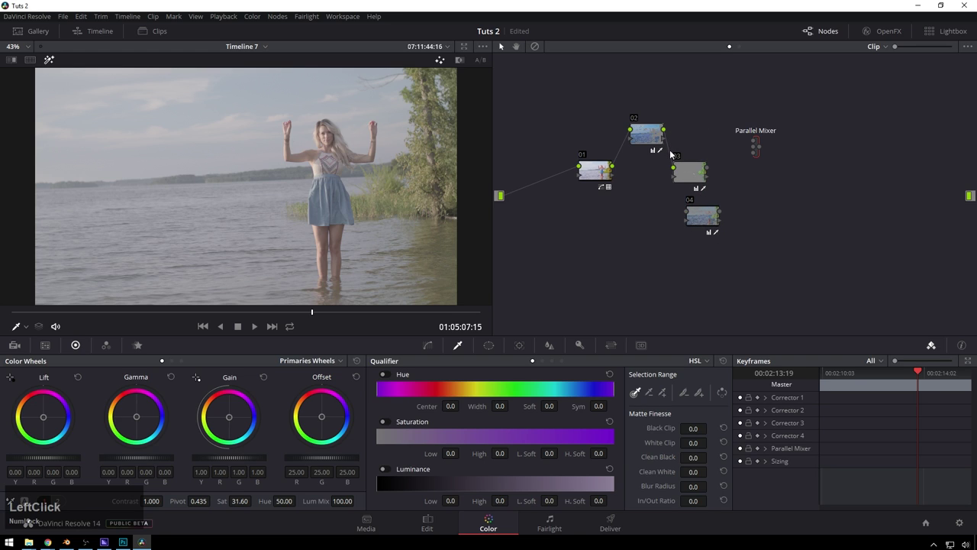
key("Delete")
Wire nodes 02–04 from node 01 into the Parallel Mixer and add node 06 after it.
key("z")
left_click(673, 163)
key("Delete")
left_click(669, 133)
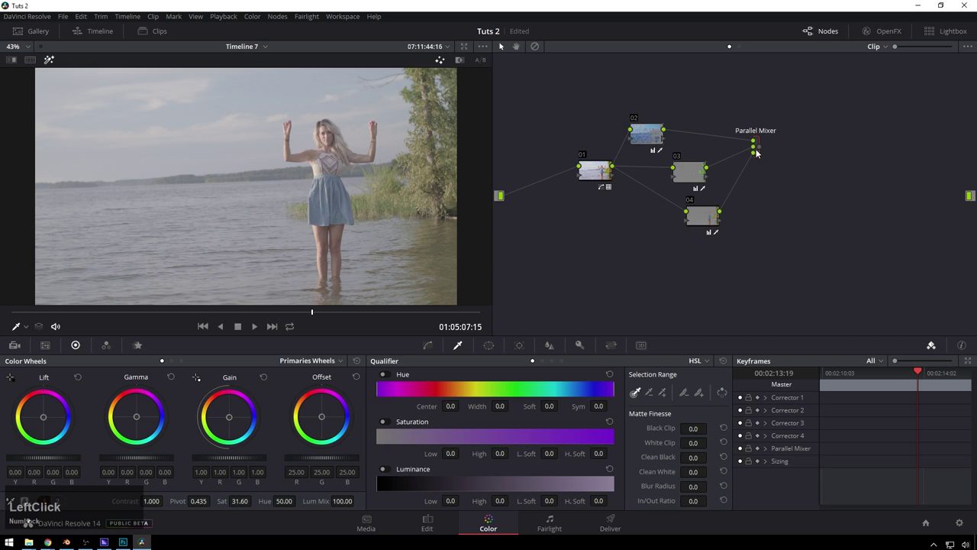
key("s")
left_click(804, 144)
View node 04's keyed result, then return to the parallel circles clip.
left_click(706, 211)
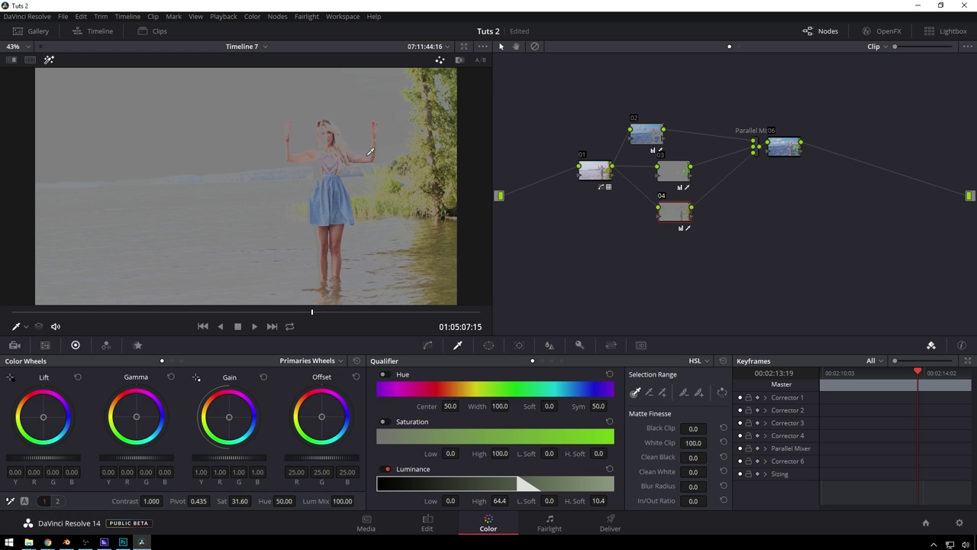
left_click(894, 265)
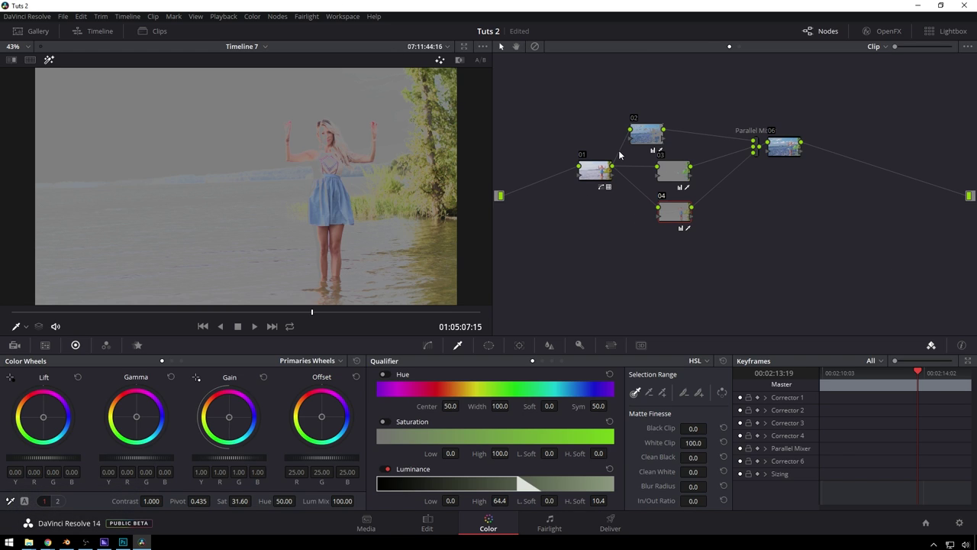
left_click(279, 326)
On the circles clip, morph the Parallel Mixer into a Layer Mixer so the blue circle covers the orange one.
key("h")
left_click(728, 207)
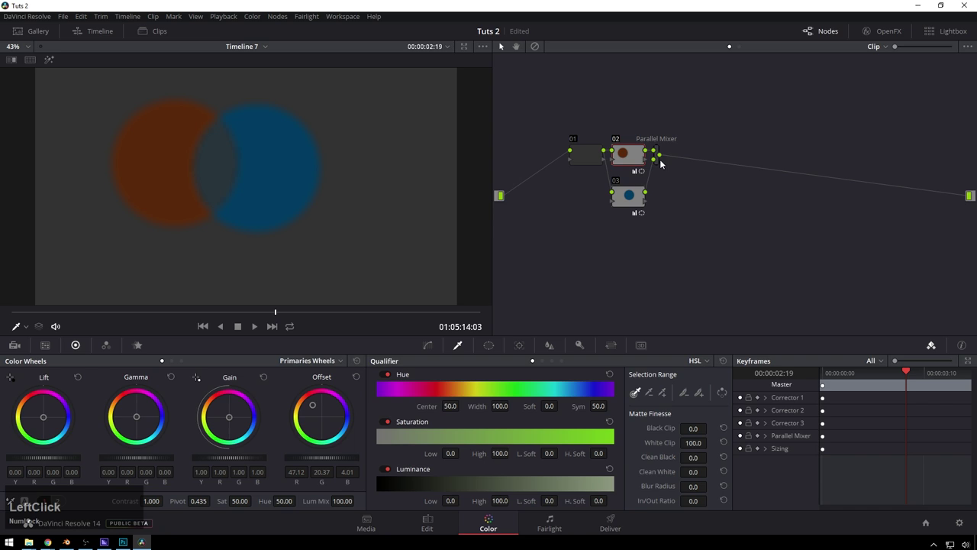
right_click(663, 163)
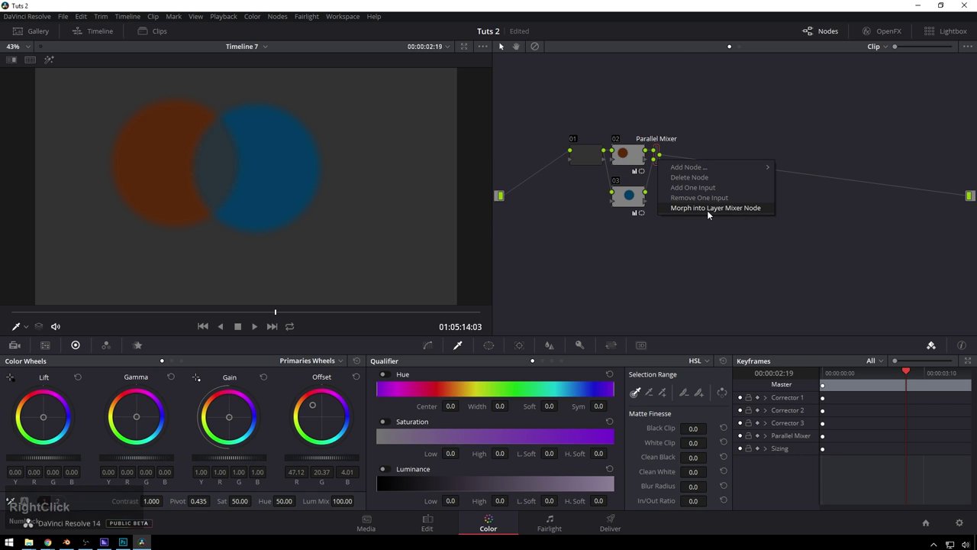
left_click(712, 215)
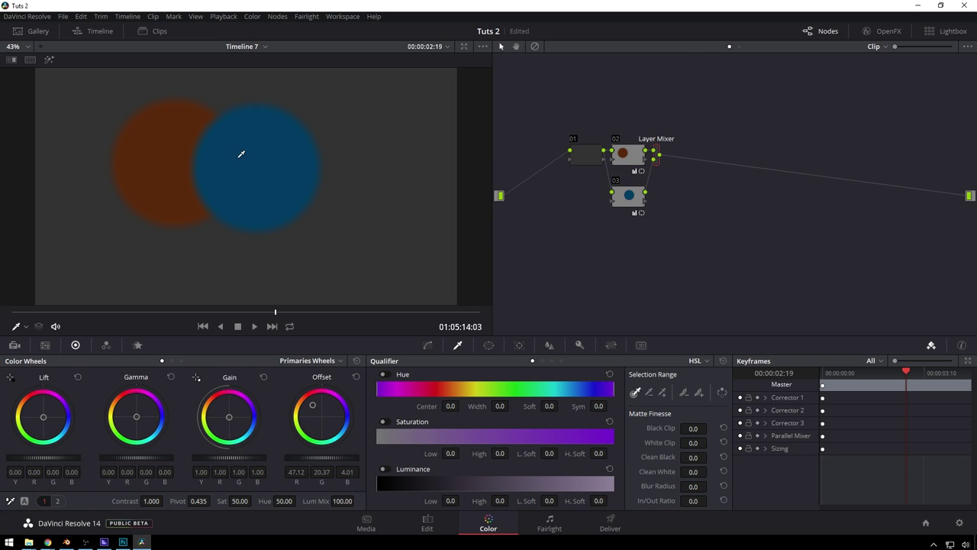
left_click(628, 197)
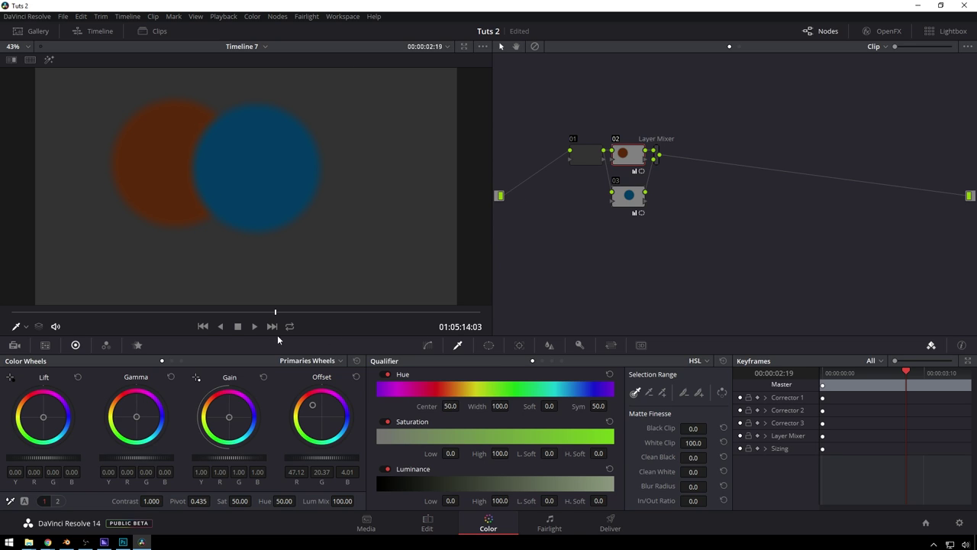
Return to the lake clip and add parallel nodes 02 and 04 after node 01.
left_click(206, 329)
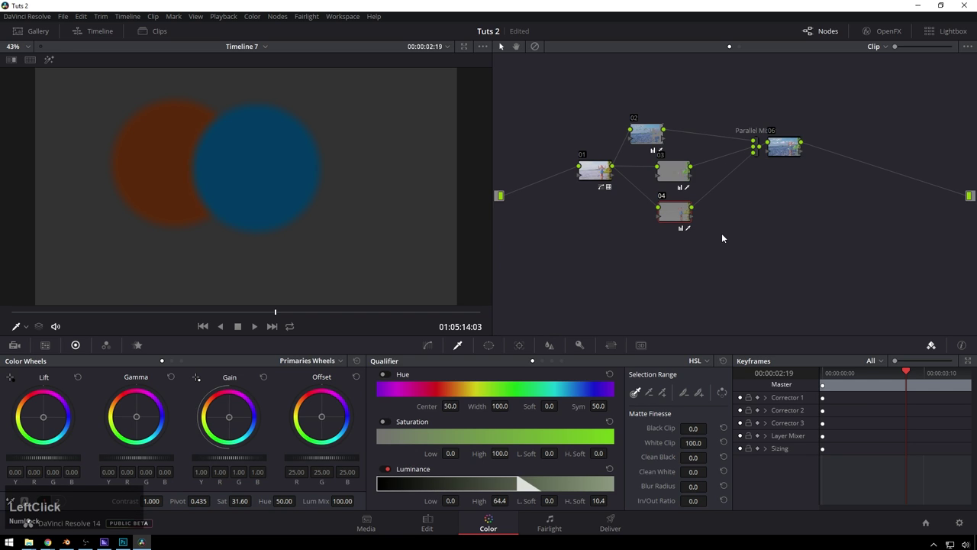
key("ctrl+b")
right_click(747, 228)
left_click(619, 260)
key("y")
Join the parallel nodes with a Layer Mixer on the next lake shot.
right_click(633, 248)
left_click(736, 266)
key("Delete")
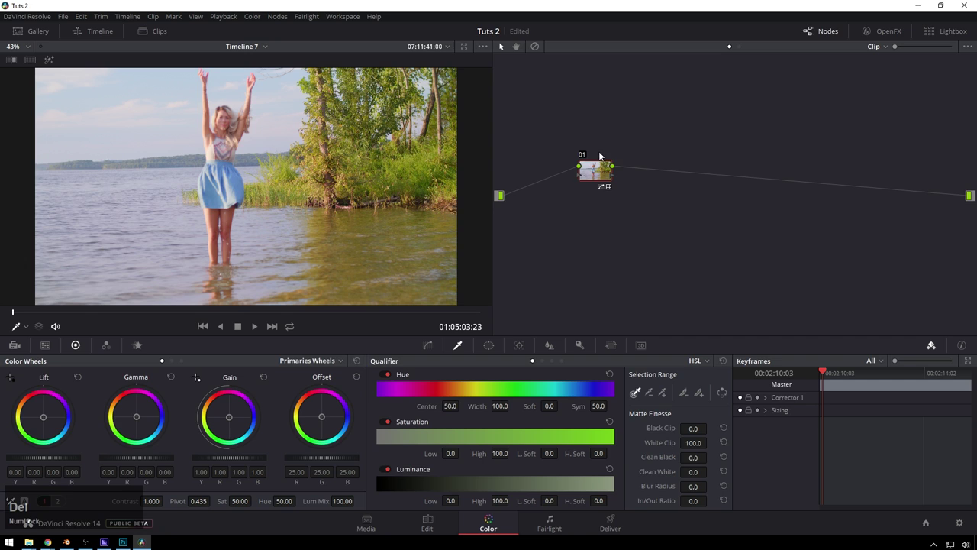
left_click(588, 174)
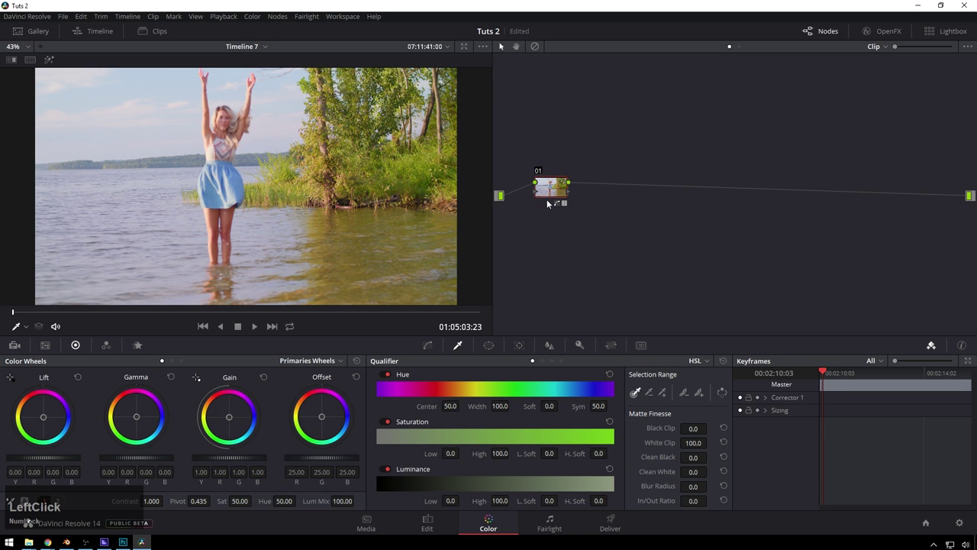
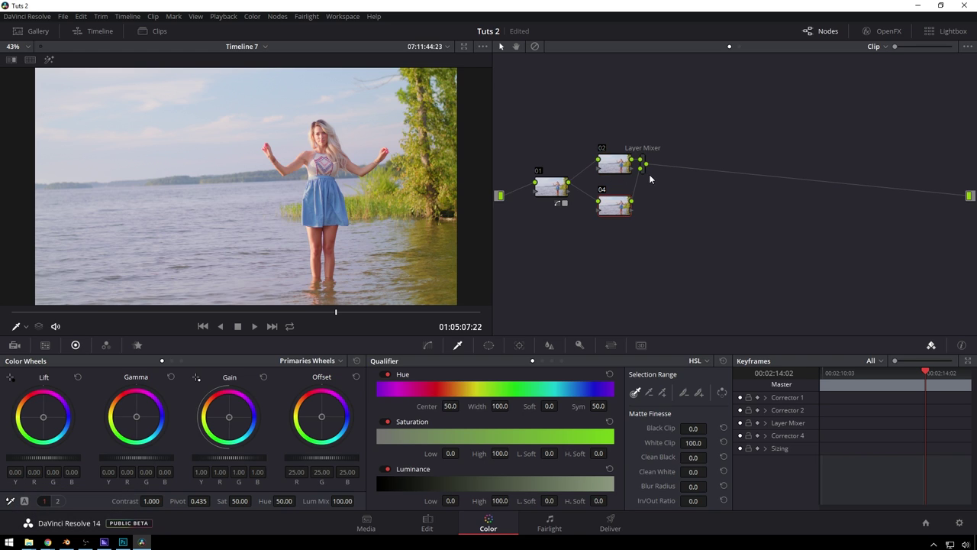
Give node 04 a gradient window with highlight mode on and adjust its Gamma wheel.
left_click(646, 175)
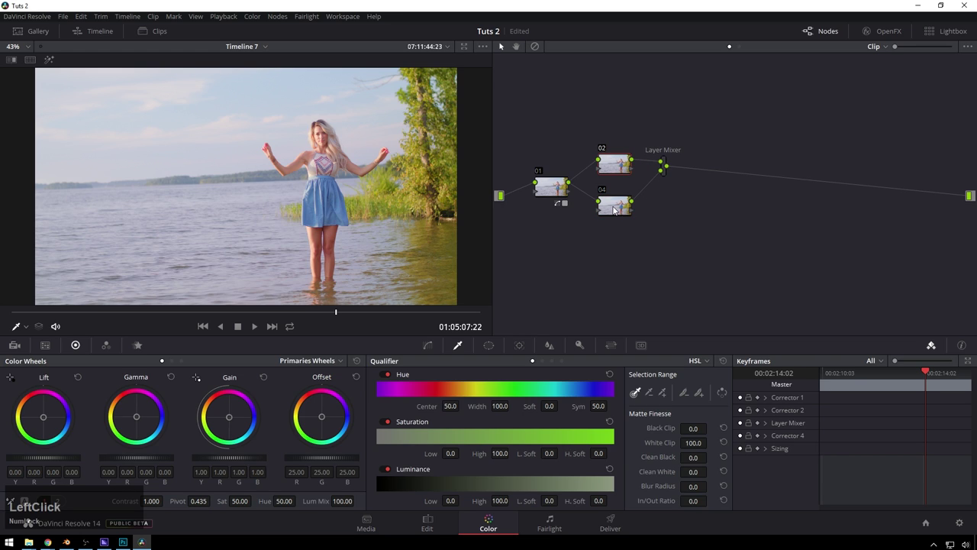
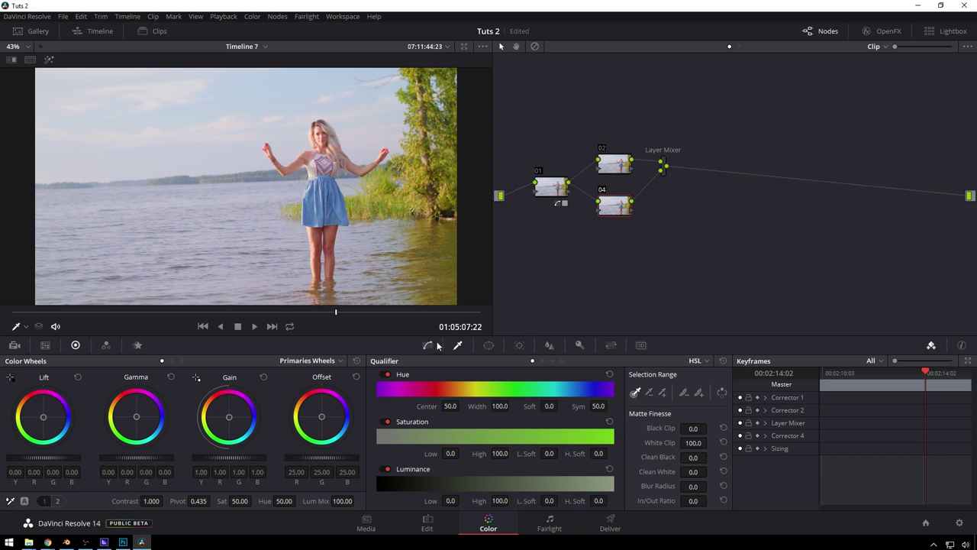
left_click(498, 340)
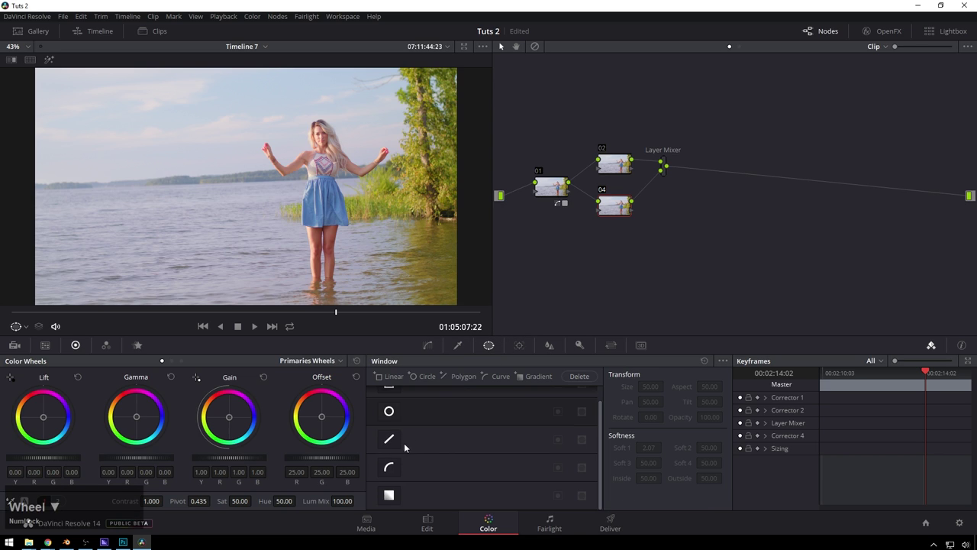
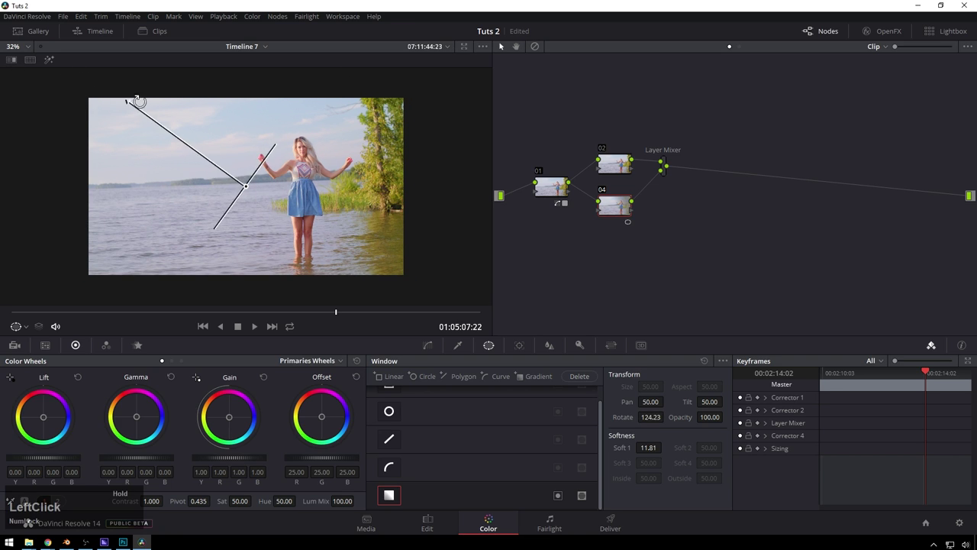
key("shift+h")
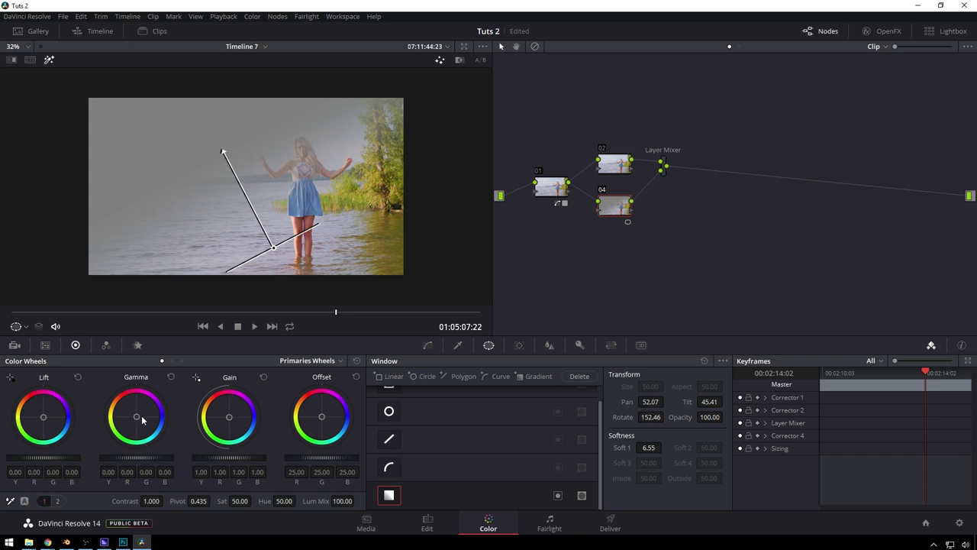
left_click(146, 419)
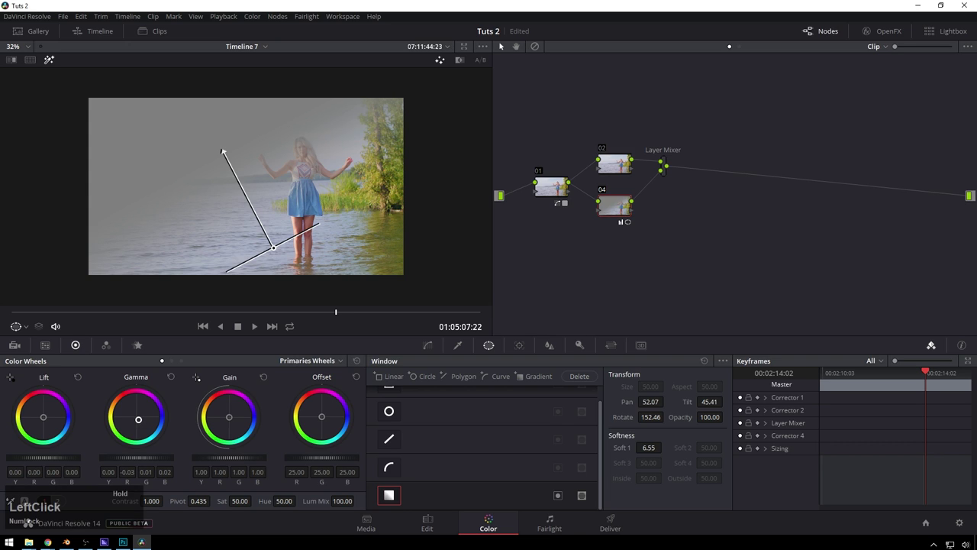
Boost Contrast and Pivot inside the window, then switch off the matte highlight preview.
scroll("down", 3)
scroll("up", 3)
left_click(137, 456)
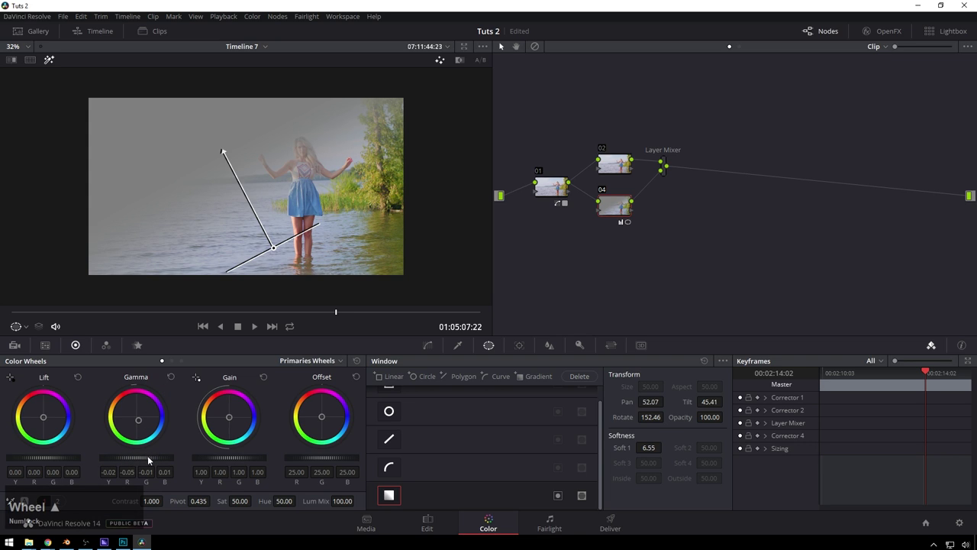
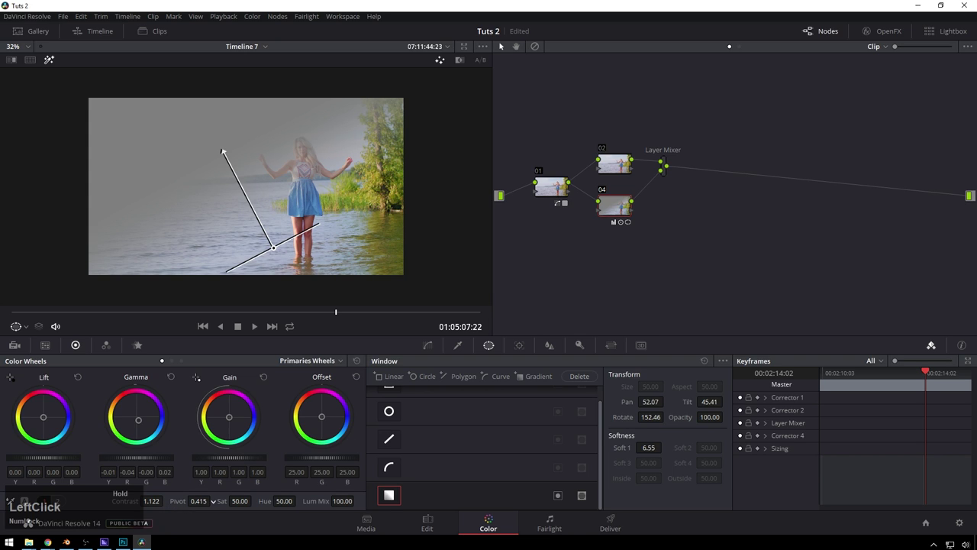
key("shift+h")
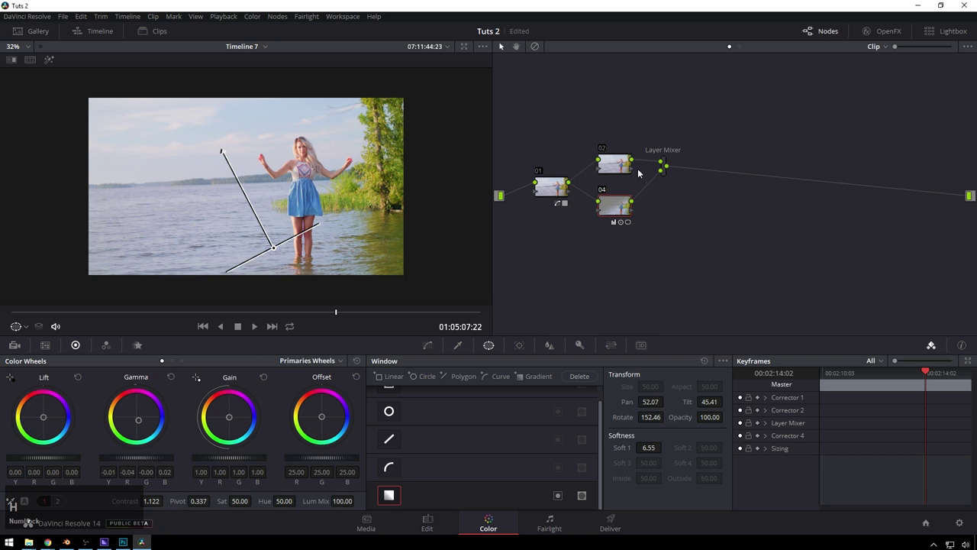
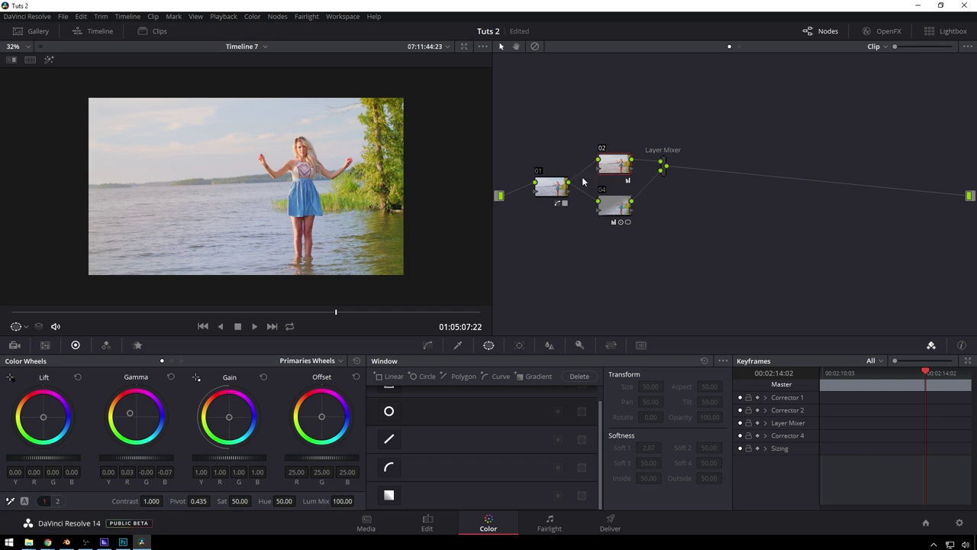
Select the lower parallel node and toggle highlight mode to check its matte.
left_click(629, 211)
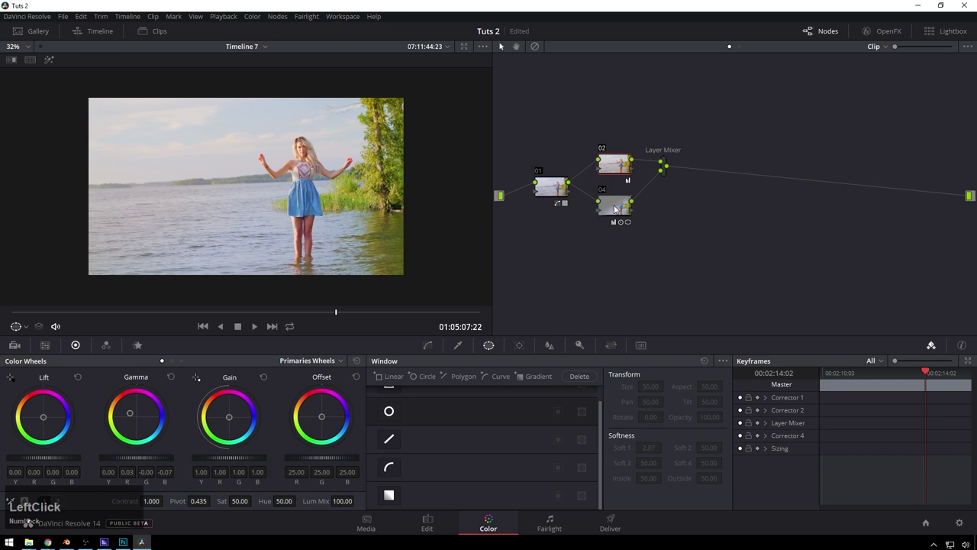
key("shift+h")
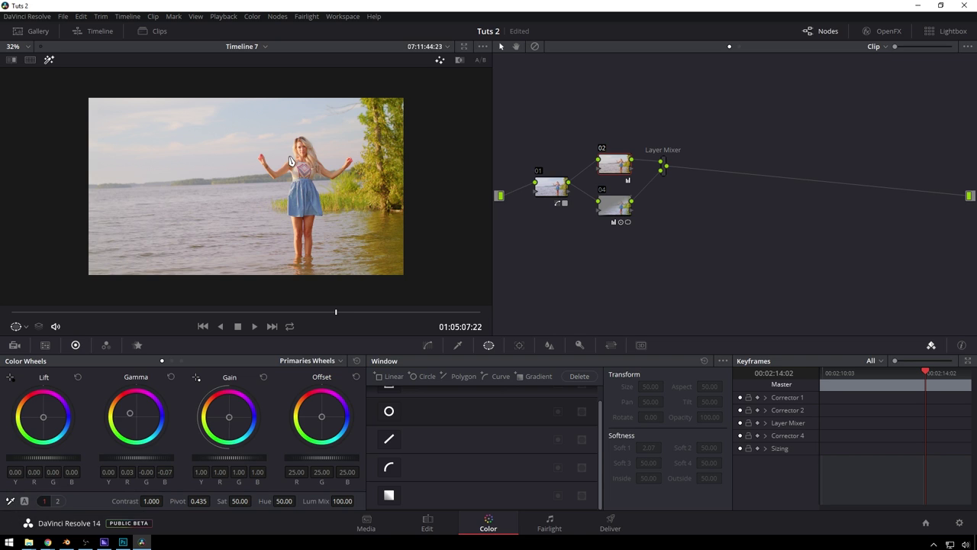
key("shift+h")
type("hh")
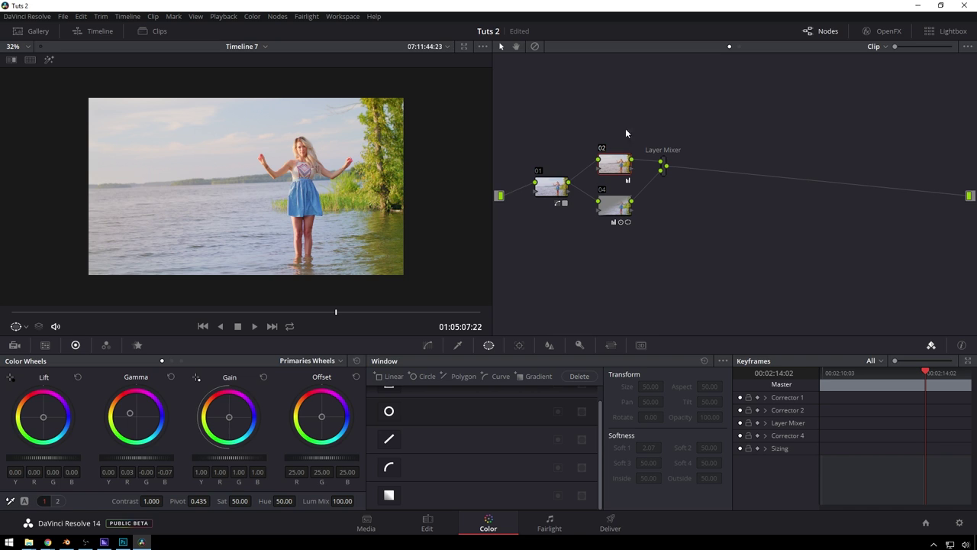
Morph the Layer Mixer combining nodes 02 and 03 into a Parallel Mixer, leaving node 02 selected.
left_click(676, 232)
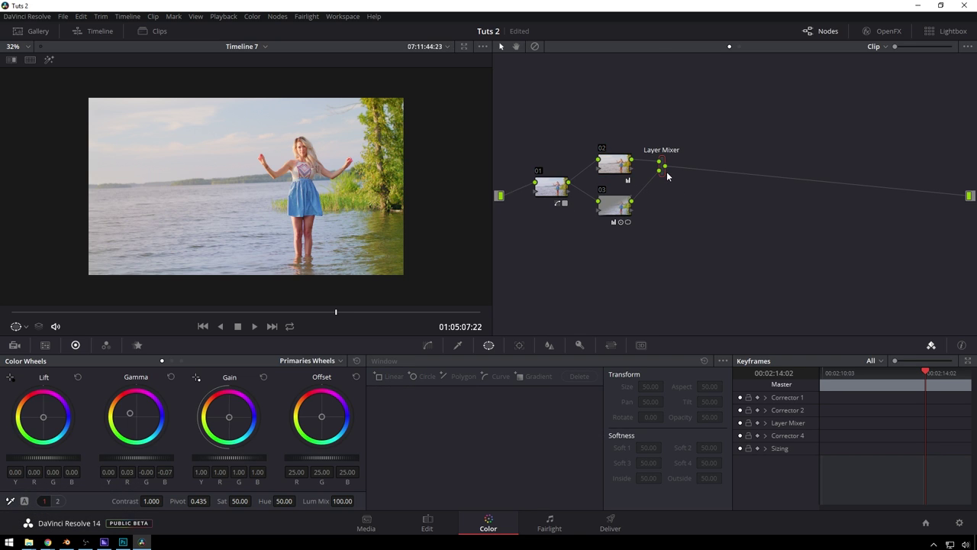
right_click(666, 176)
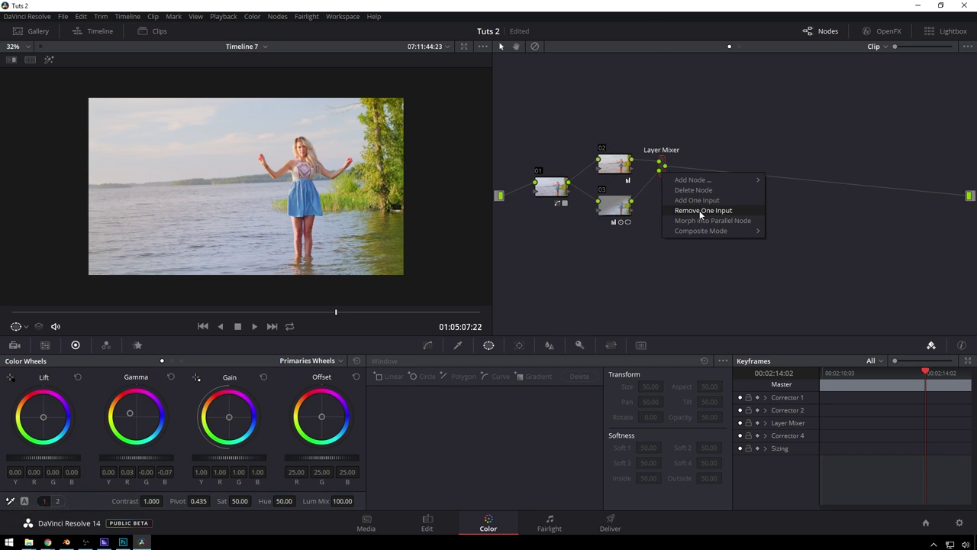
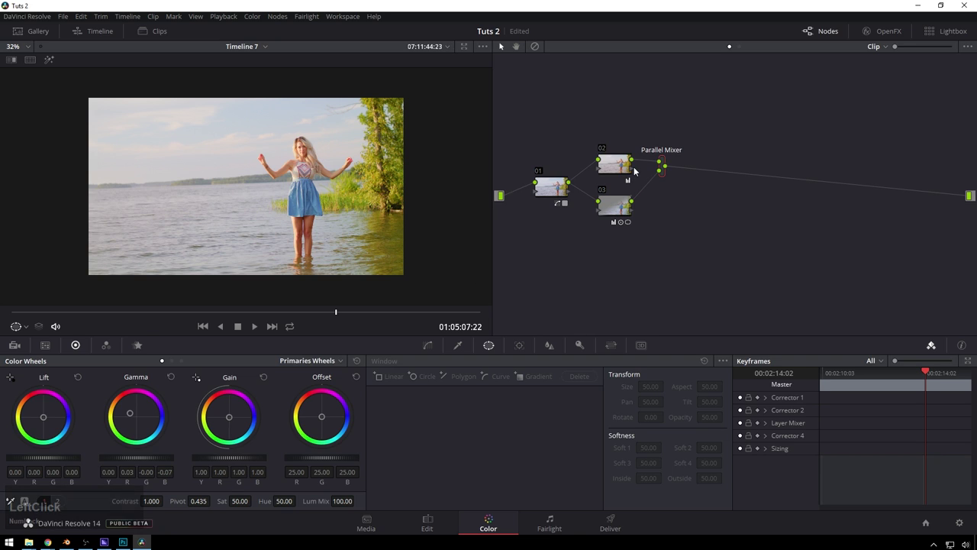
left_click(669, 190)
left_click(640, 211)
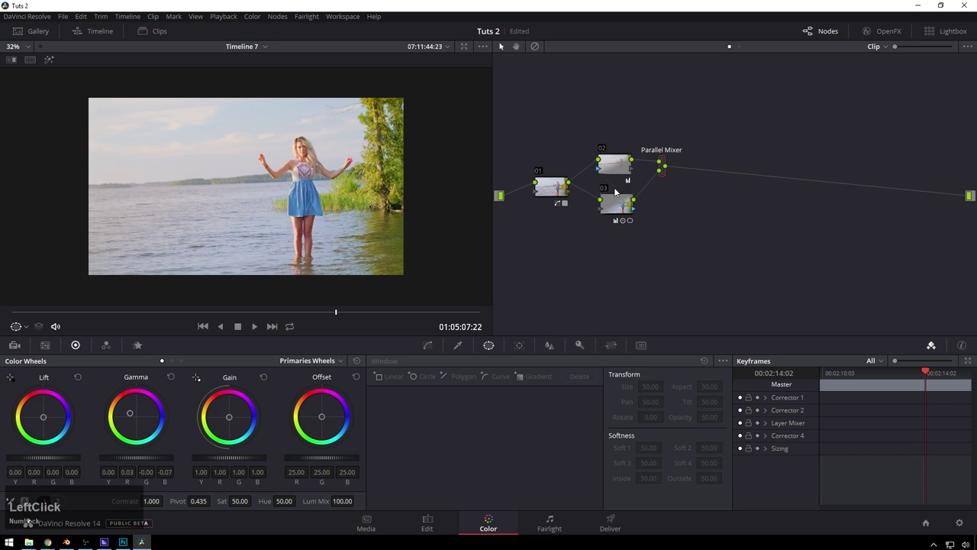
key("Delete")
Morph the Parallel Mixer node back into a Layer Mixer via its context menu.
left_click(623, 177)
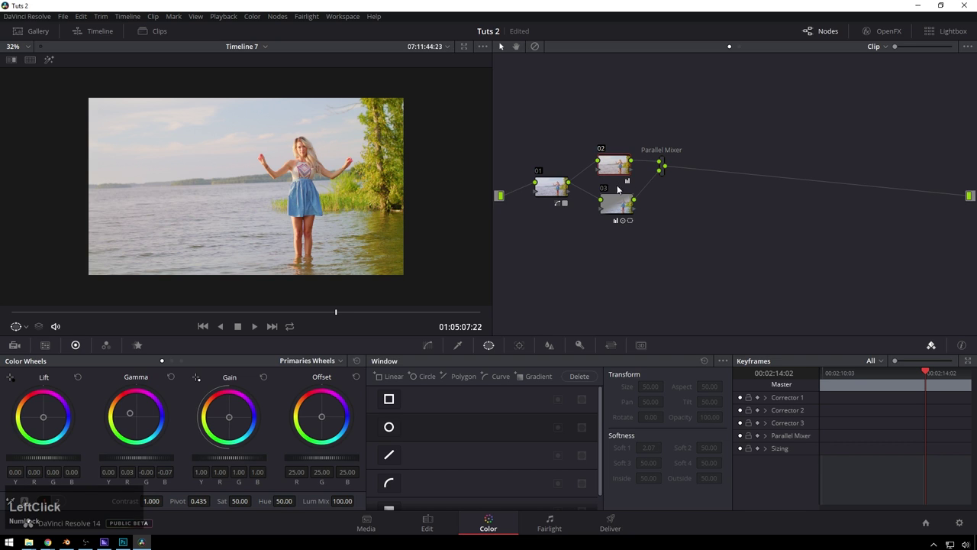
left_click(663, 180)
right_click(666, 174)
left_click(702, 222)
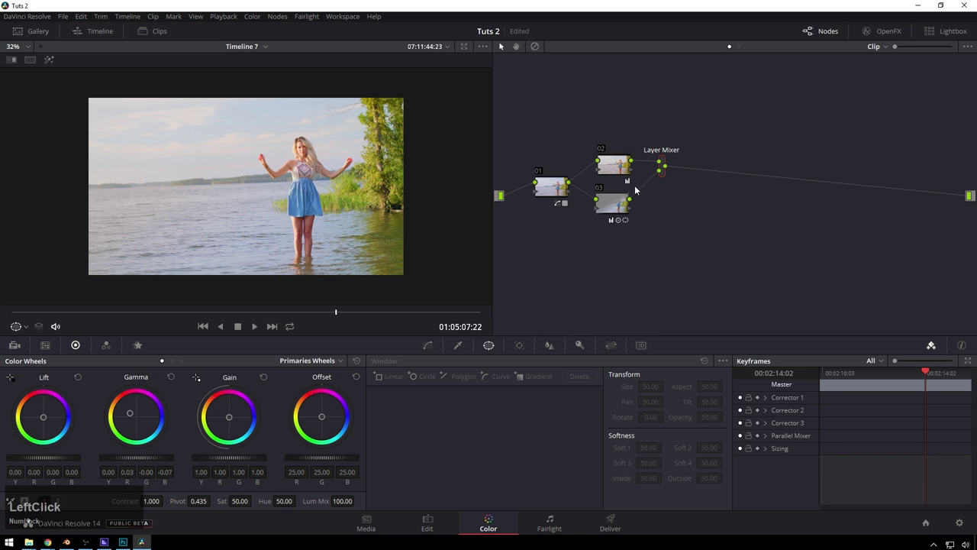
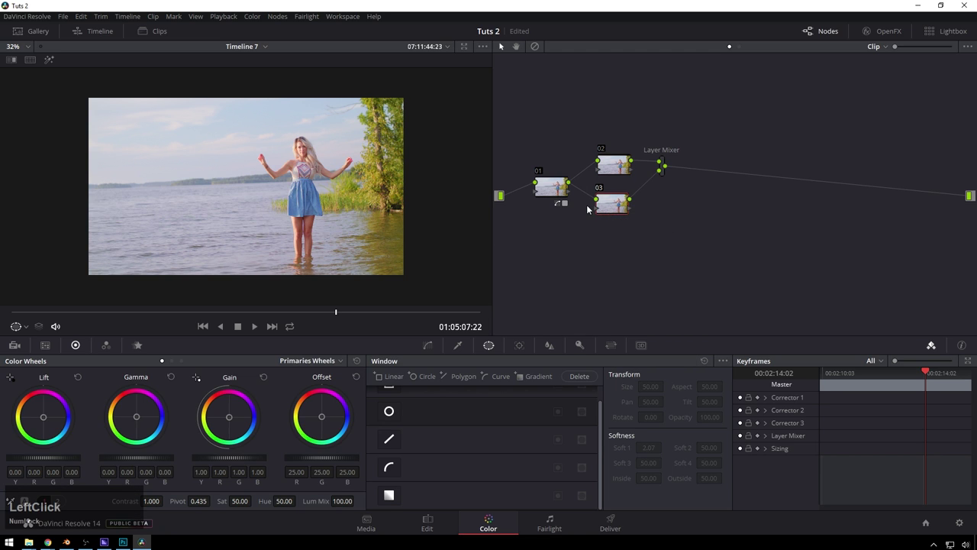
type("hh")
scroll("up", 3)
Qualify the woman's skin on node 03, then push node 02's Gamma toward orange.
left_click(473, 347)
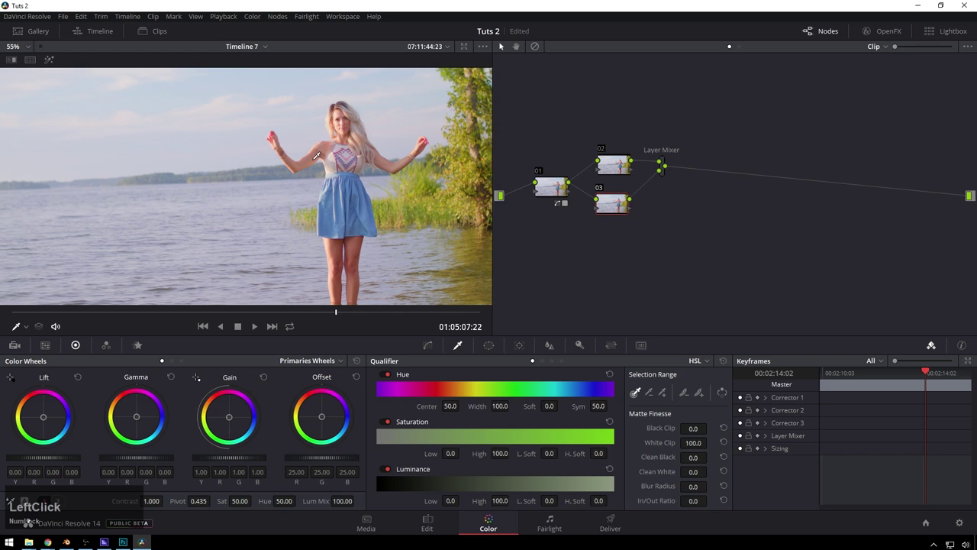
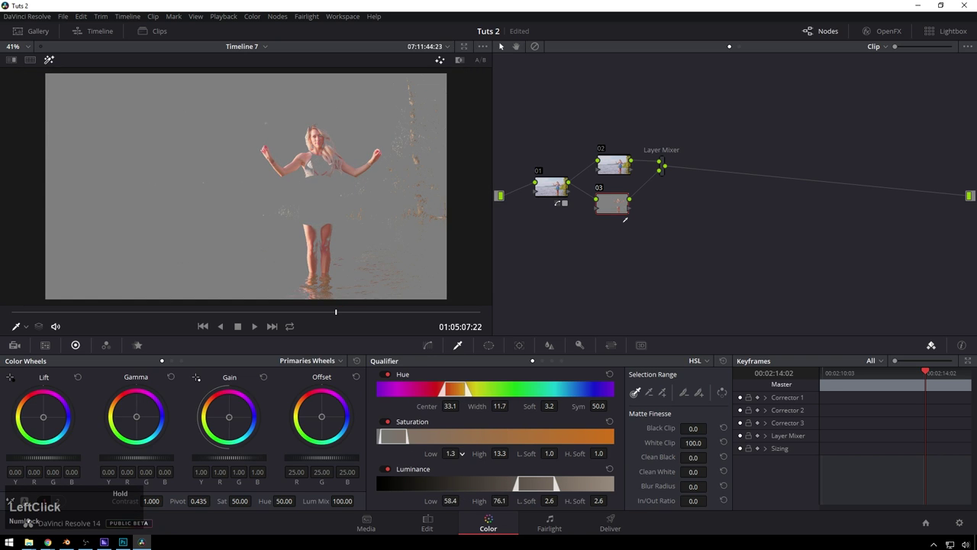
scroll("down", 3)
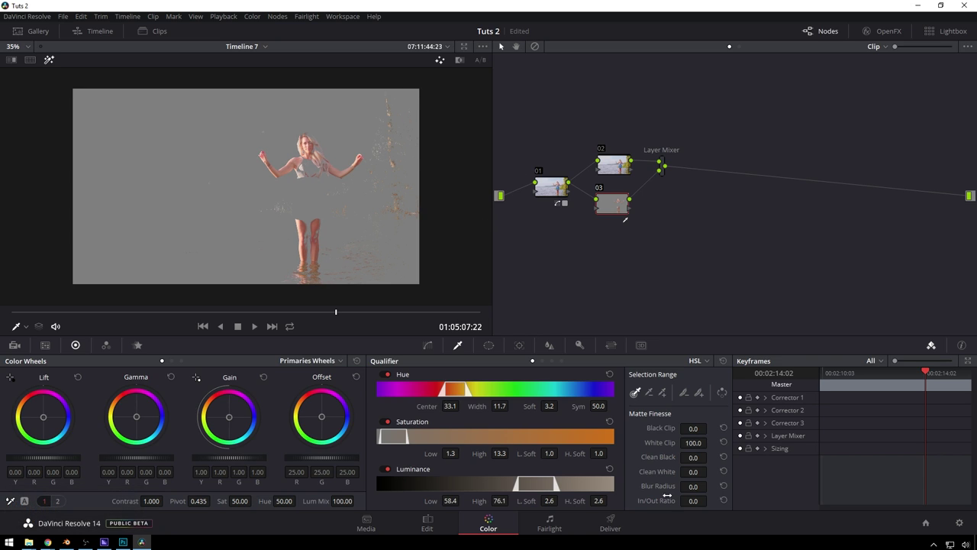
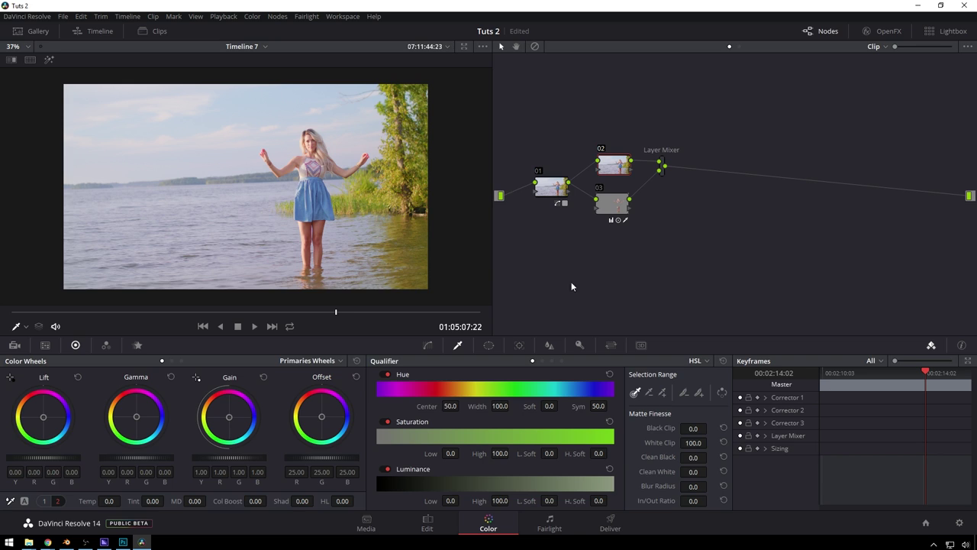
left_click(144, 417)
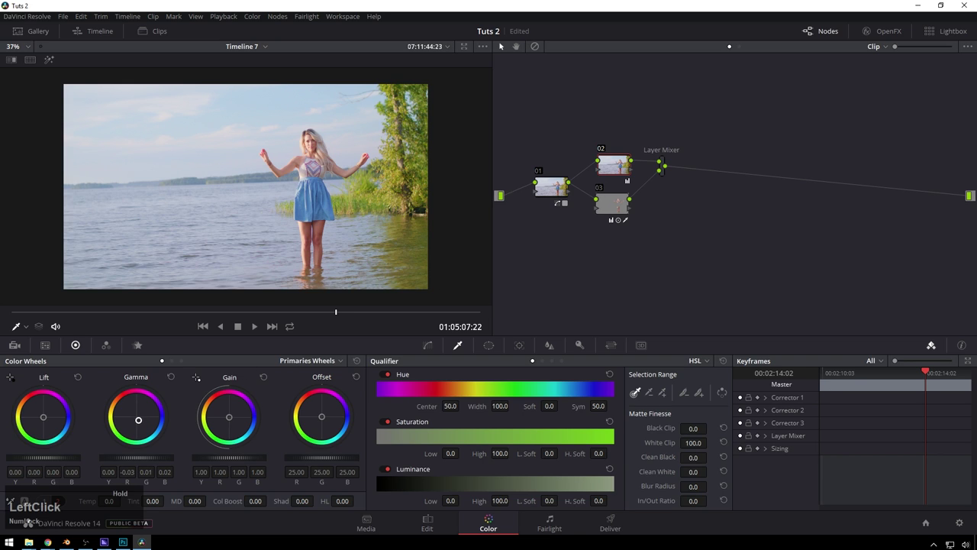